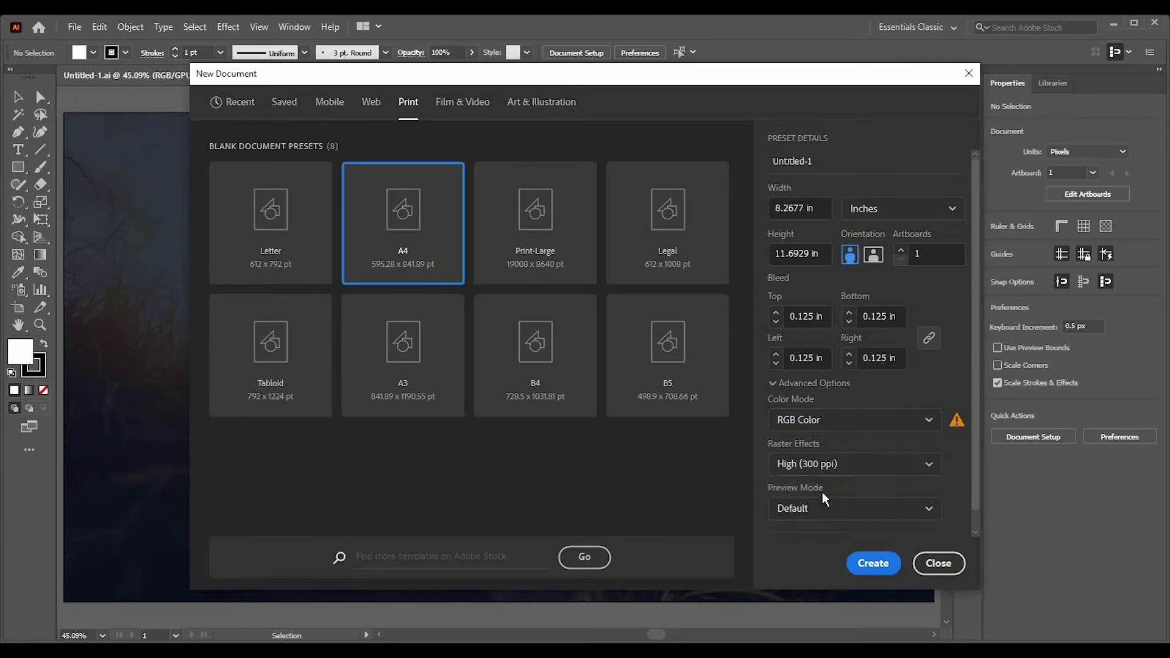
# Step: Create a new blank A4 portrait document from the New Document dialog
pyautogui.scroll(-3)
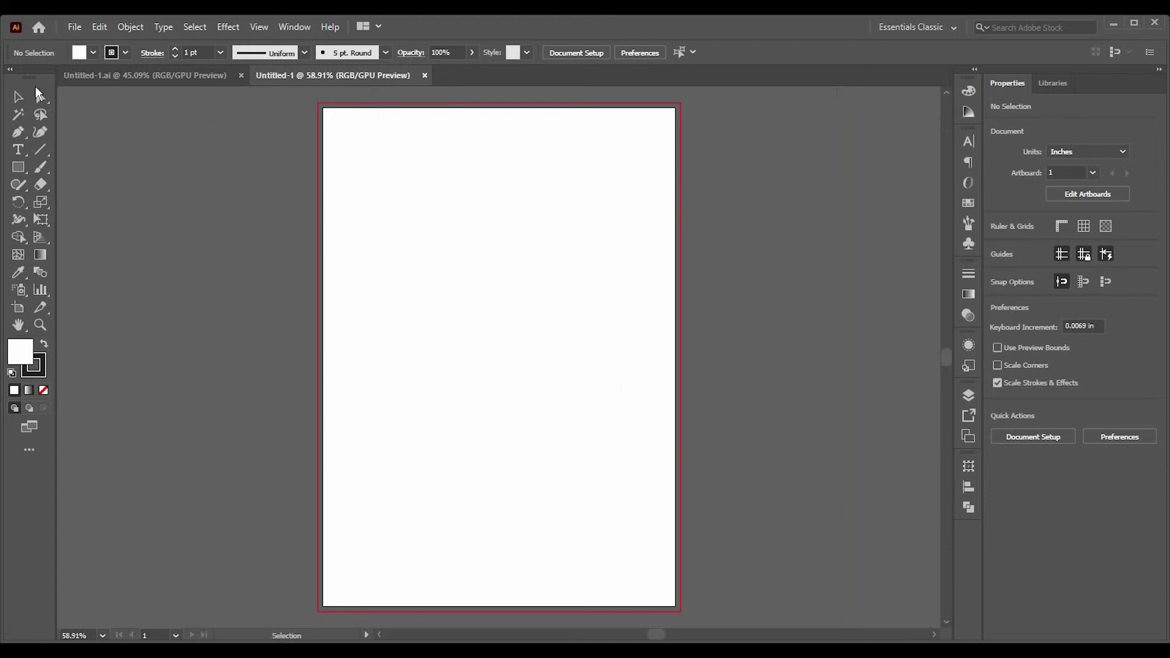
# Step: Offset the page rectangle inward by a small negative amount to make an inset copy
pyautogui.rightClick(20, 172)
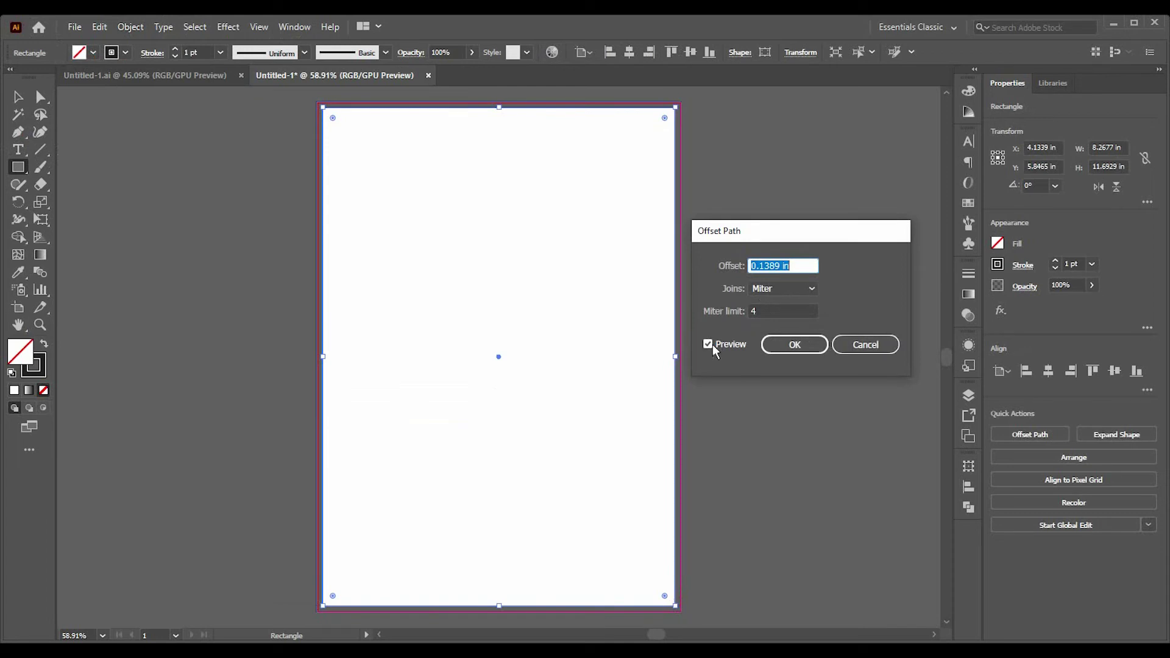
pyautogui.doubleClick(716, 350)
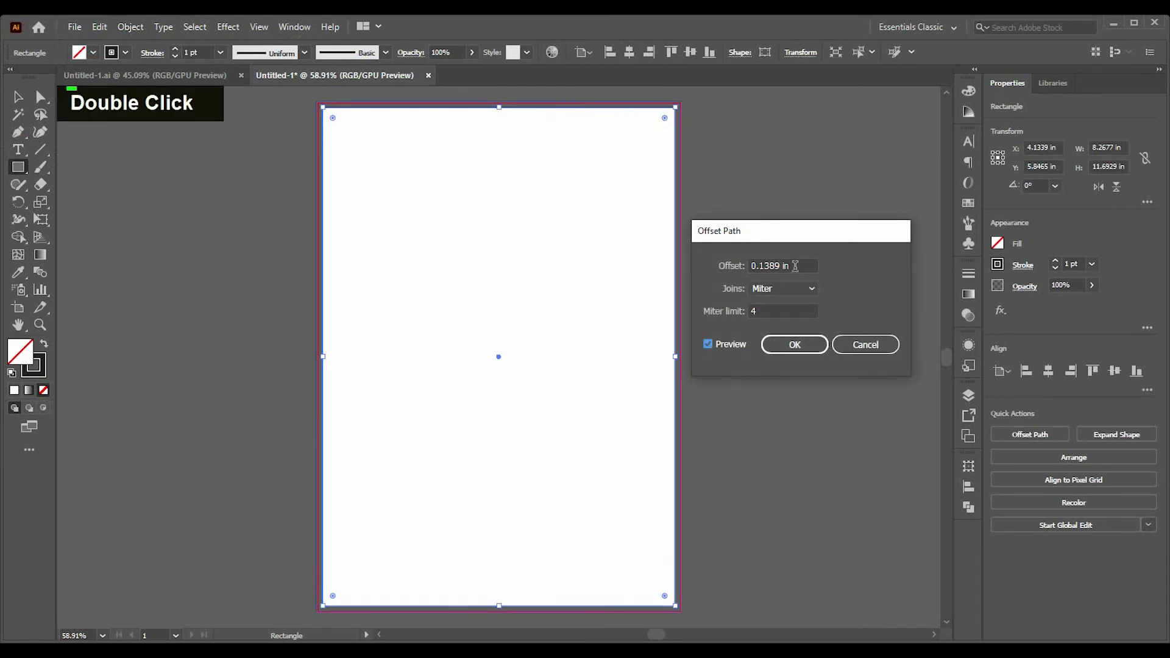
pyautogui.press('Down')
pyautogui.press('Down')
pyautogui.press('Down')
pyautogui.press('Down')
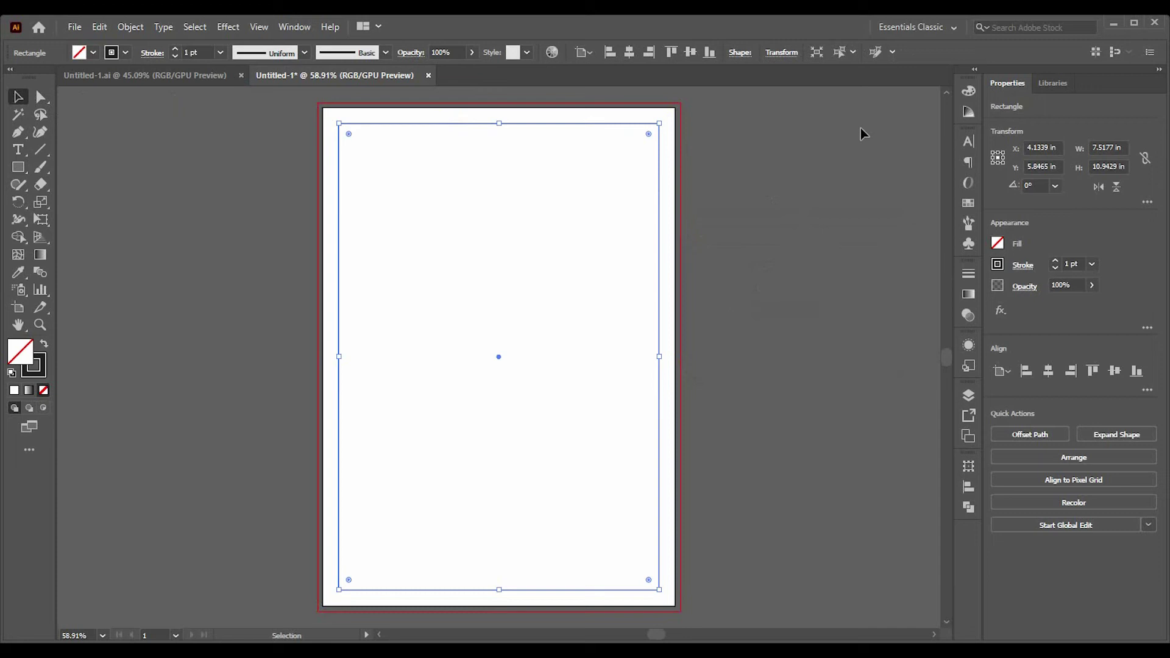
# Step: Delete the original full-page rectangle and convert the inset rectangle to margin guides
pyautogui.doubleClick(700, 158)
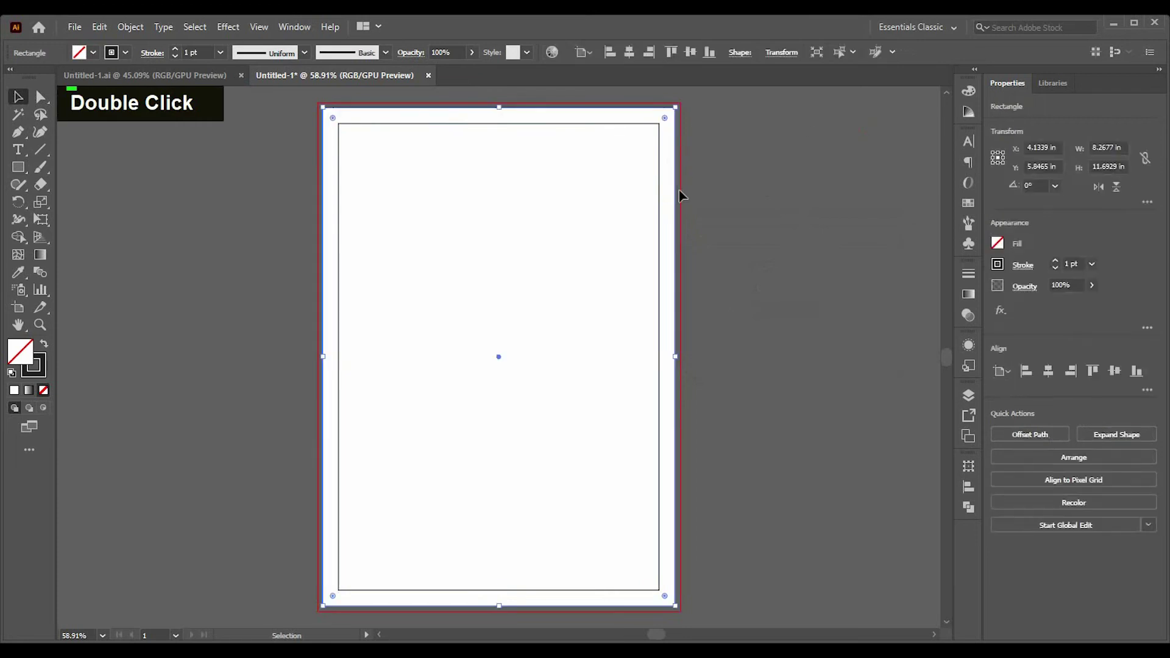
pyautogui.press('BackSpace')
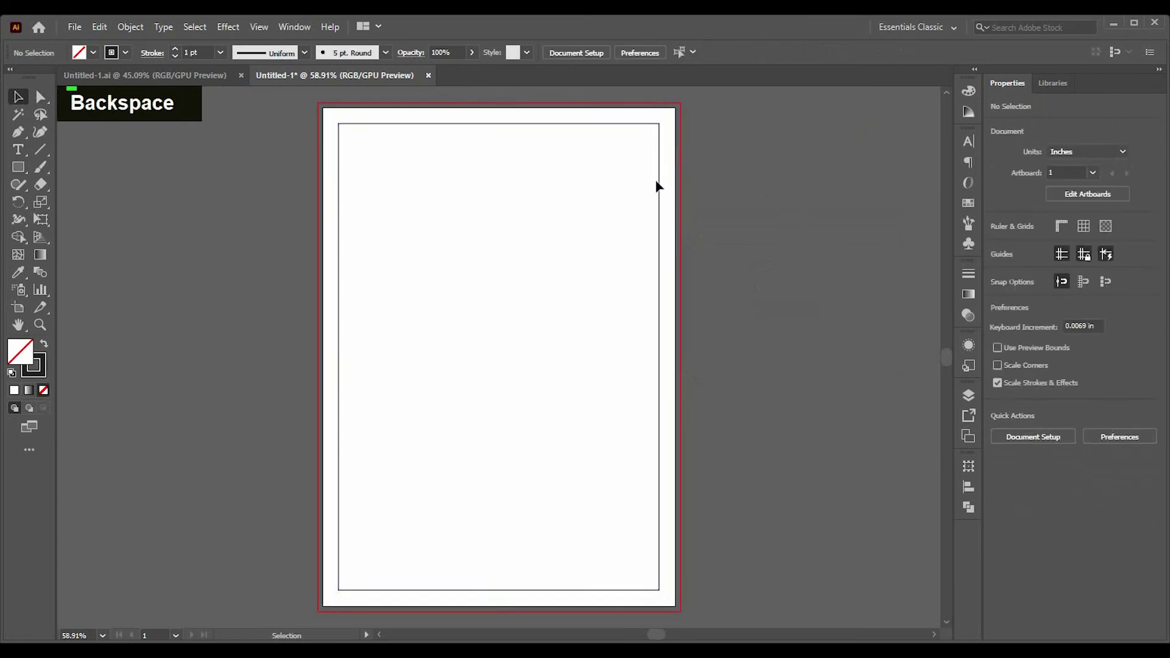
pyautogui.rightClick(663, 189)
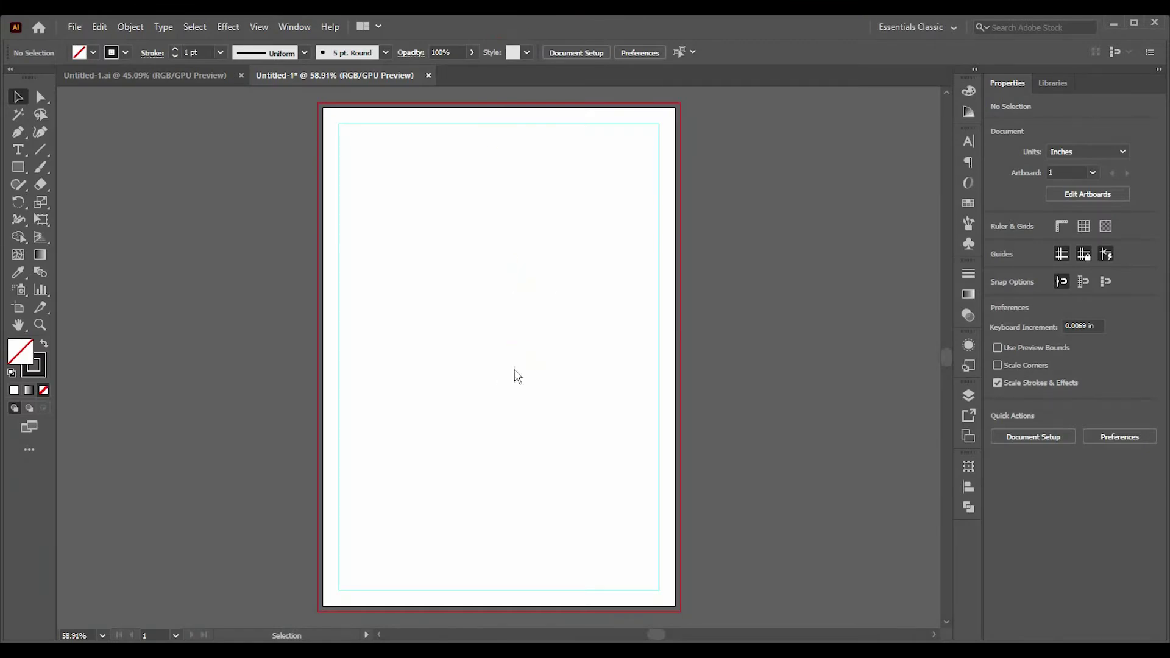
# Step: Embed the lotus-sunset photo at the top of the page, scaled to the full artboard width
pyautogui.scroll(-3)
pyautogui.scroll(-3)
pyautogui.scroll(-3)
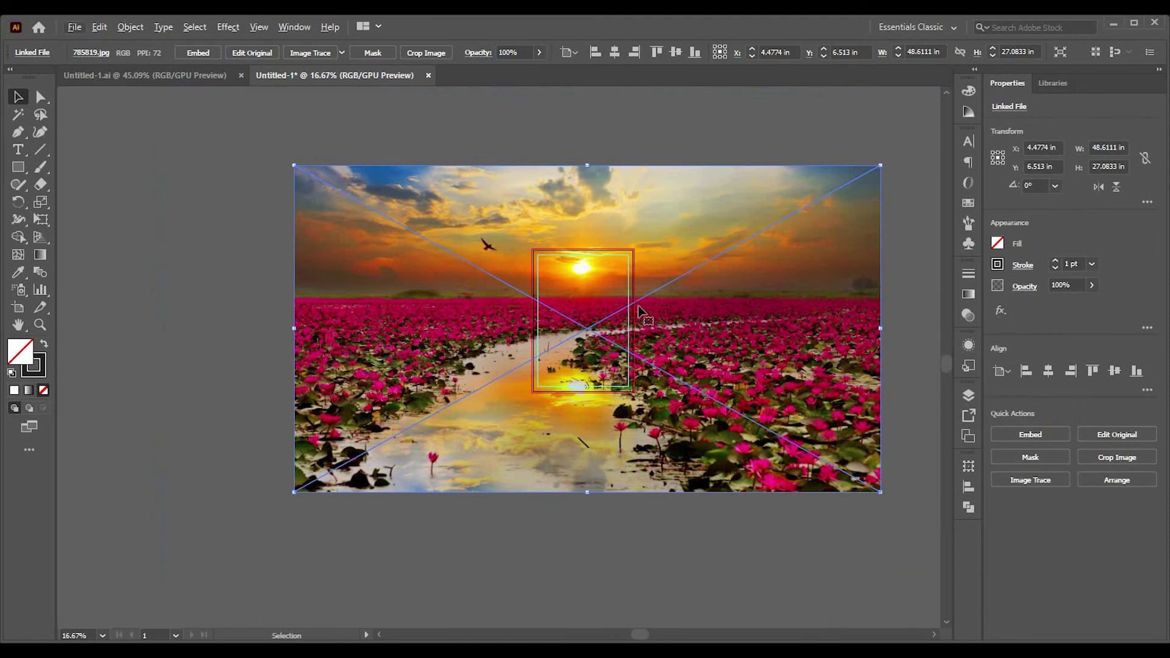
pyautogui.scroll(-3)
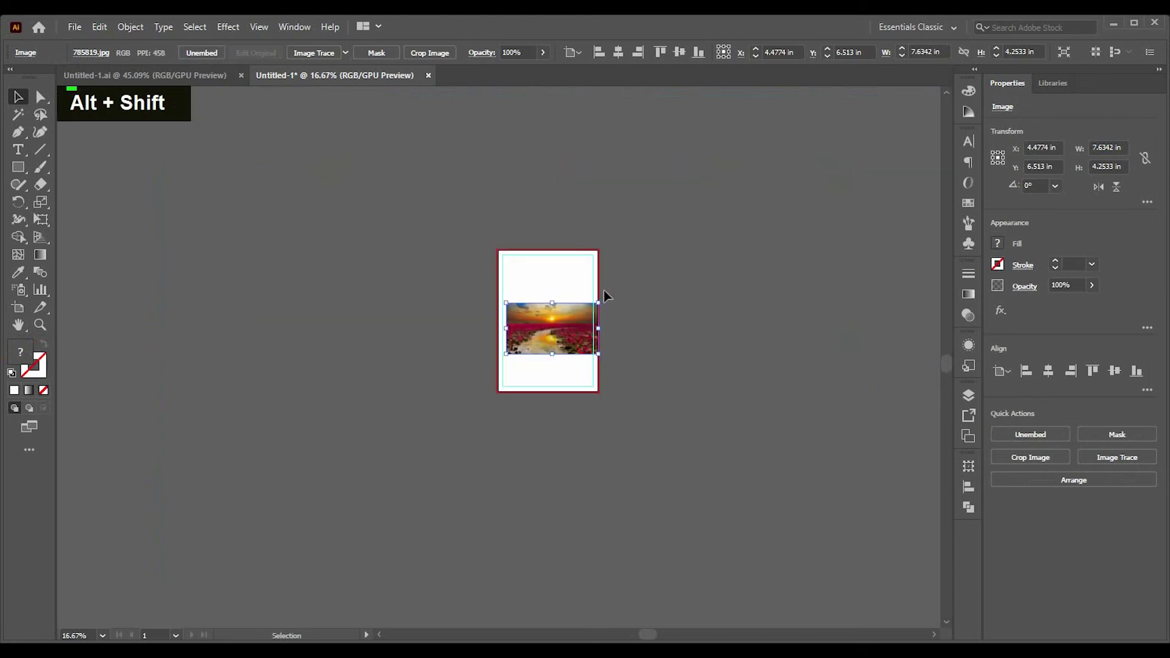
pyautogui.press('ctrl+0')
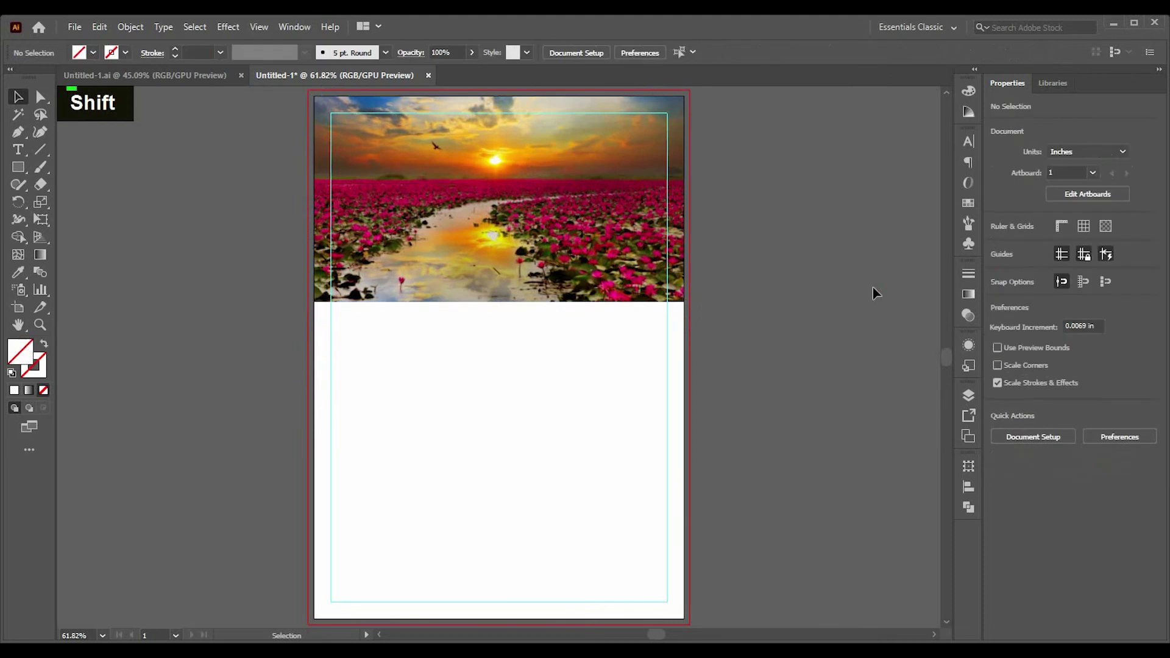
pyautogui.scroll(3)
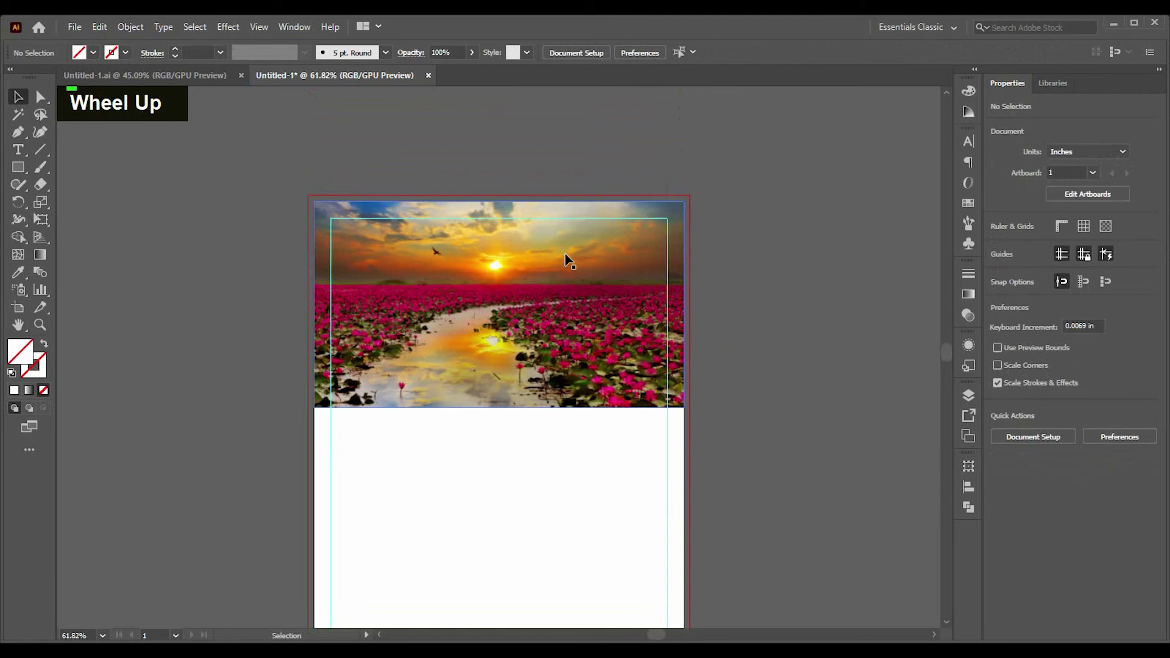
# Step: Draw a square rotated 45° over the photo and round its bottom corner into a wide curve
pyautogui.rightClick(25, 170)
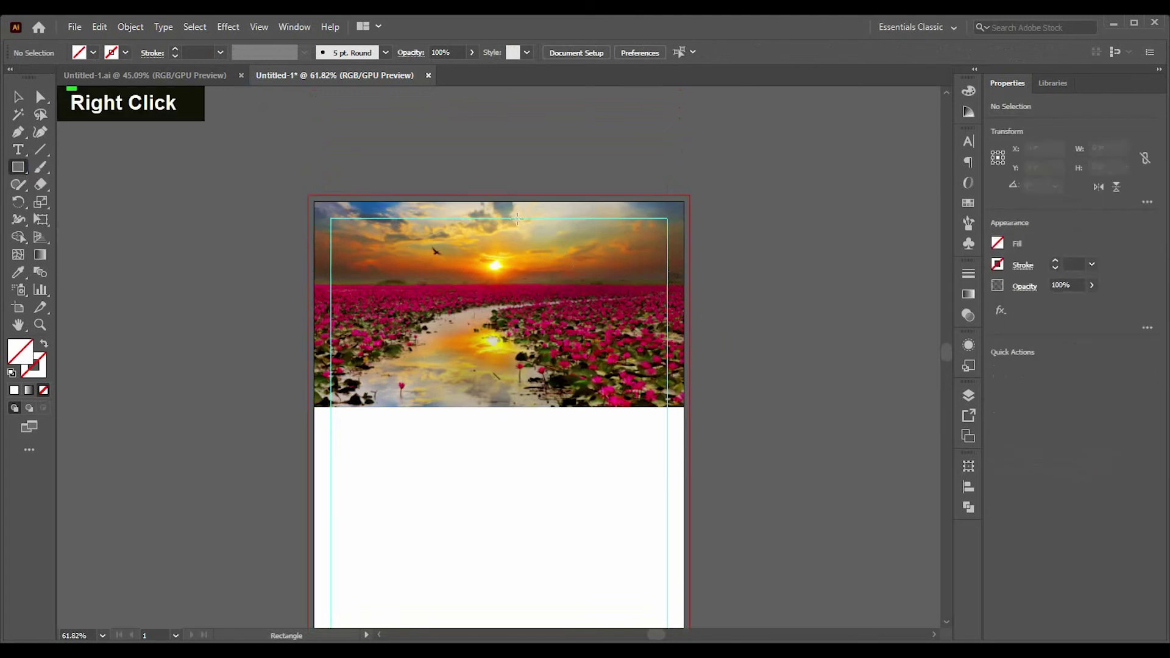
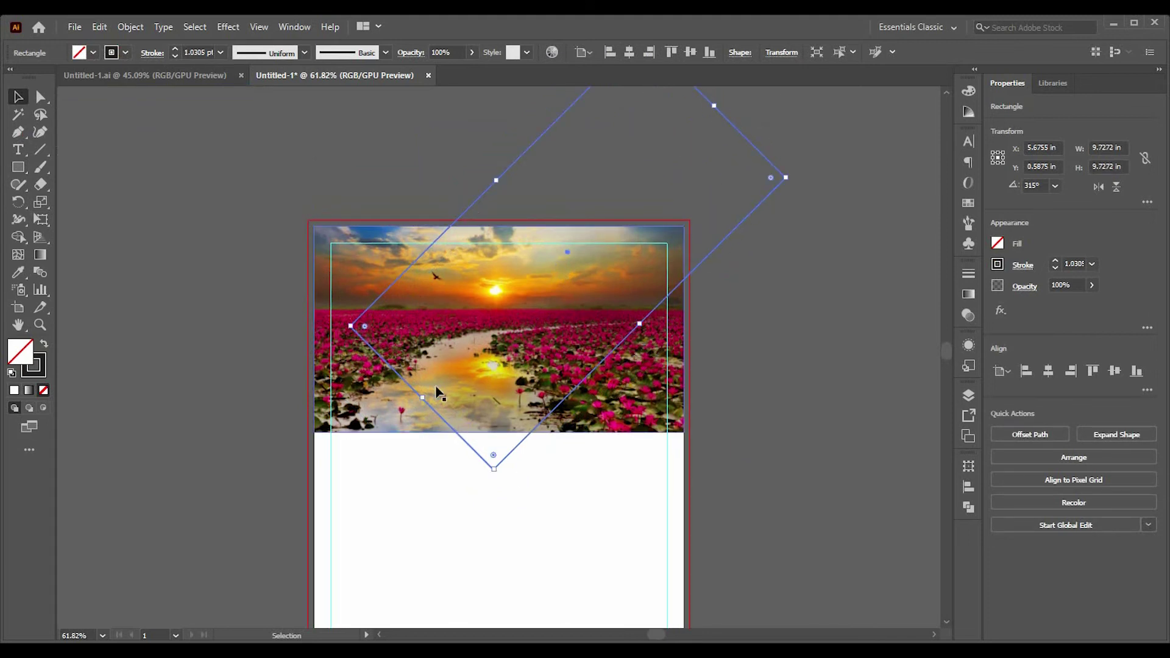
pyautogui.scroll(3)
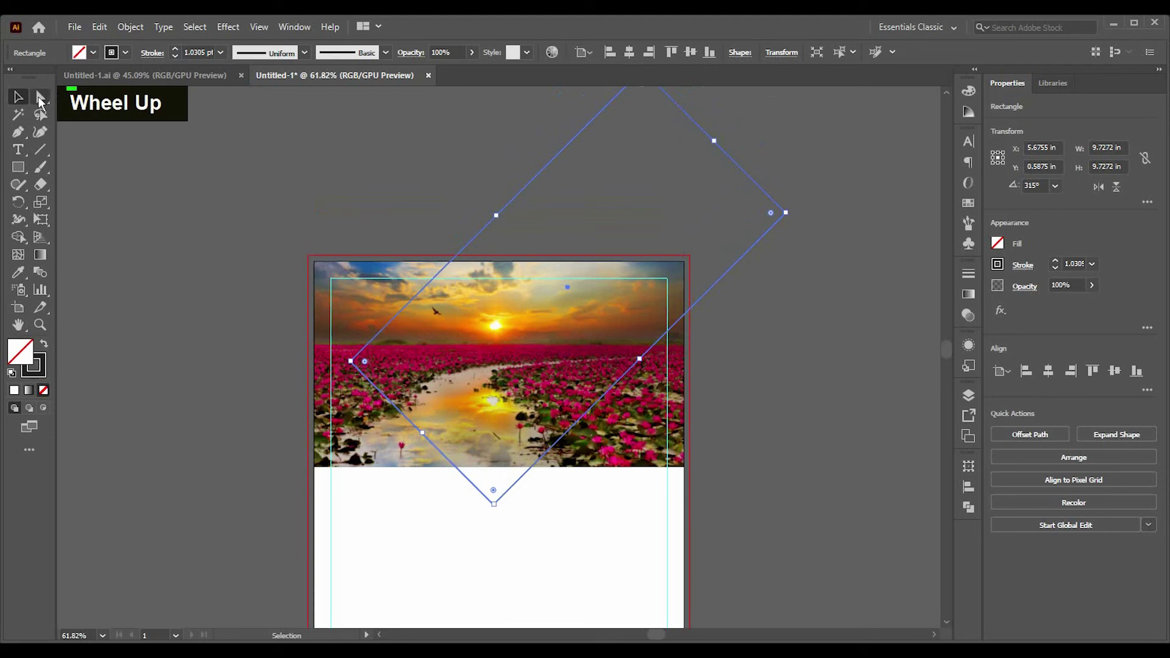
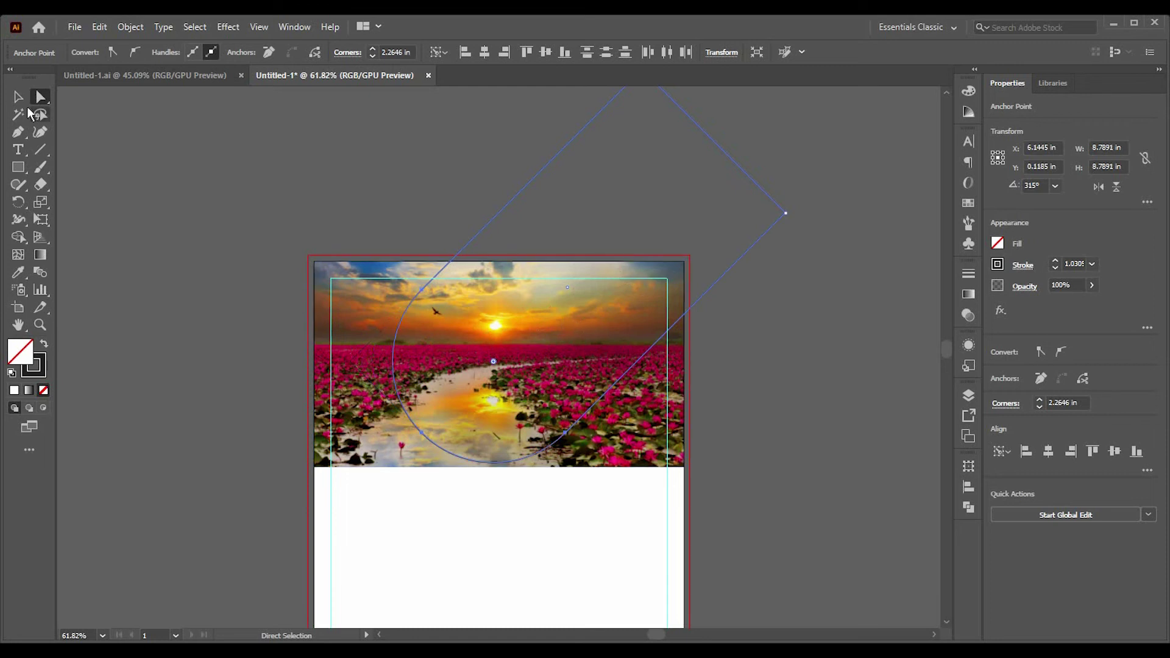
pyautogui.press('Down')
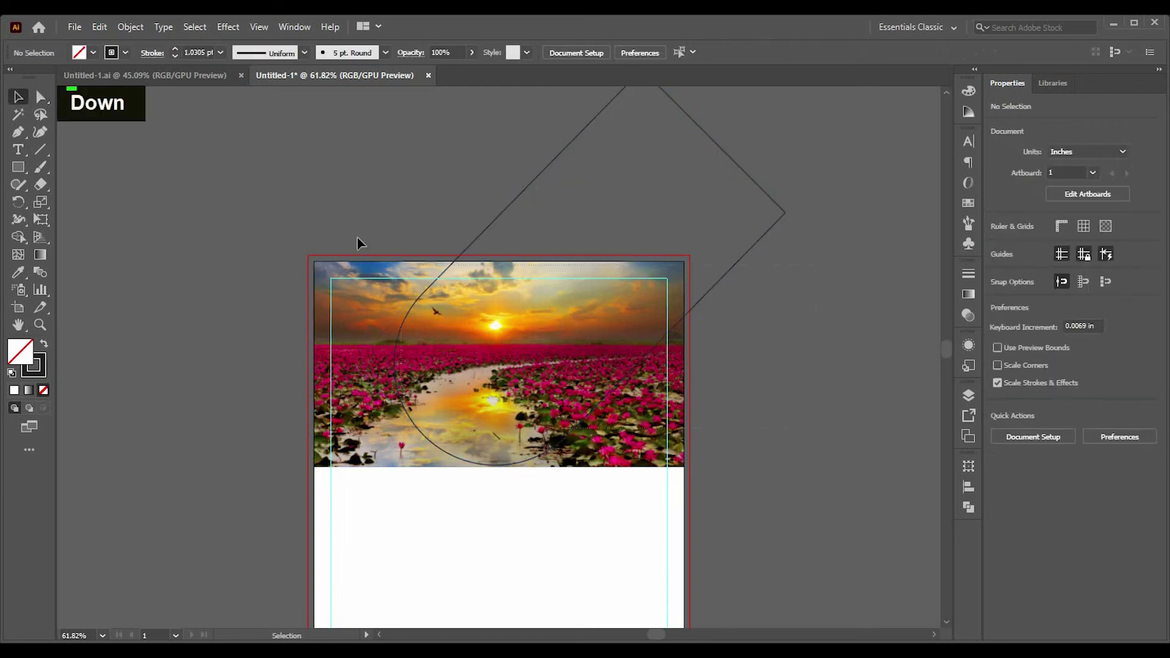
pyautogui.rightClick(555, 301)
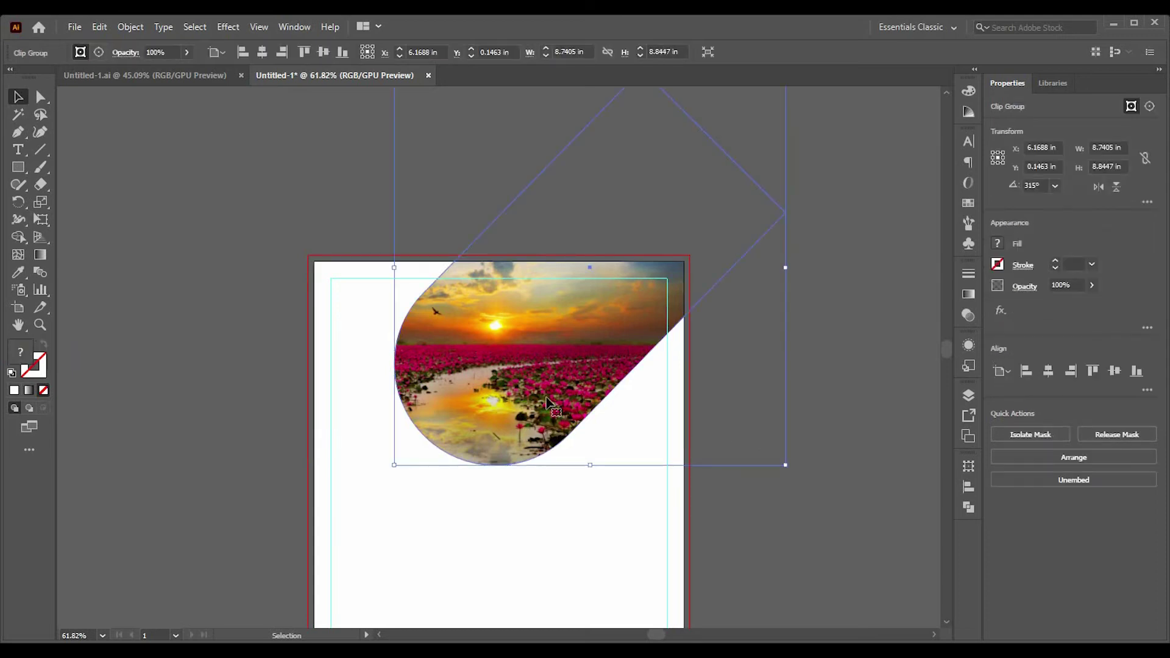
pyautogui.press('ctrl+2')
pyautogui.scroll(-3)
pyautogui.press('ctrl+0')
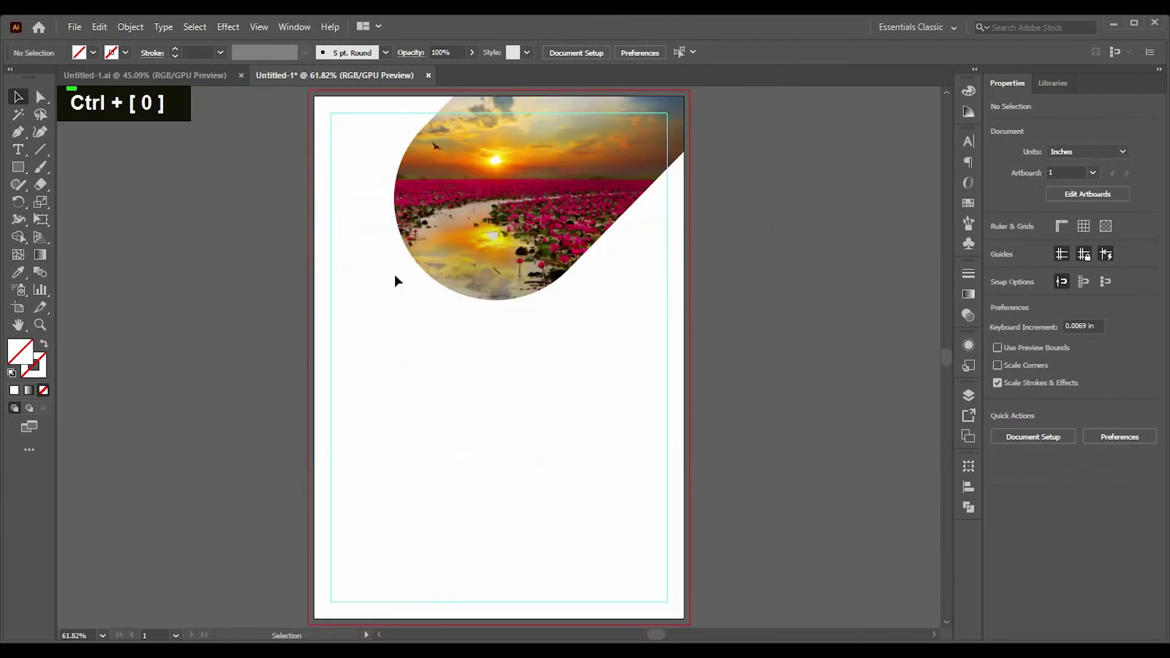
# Step: Paste the TRUSTED logo, scale it down and place it in the top-left corner beside the photo
pyautogui.scroll(-3)
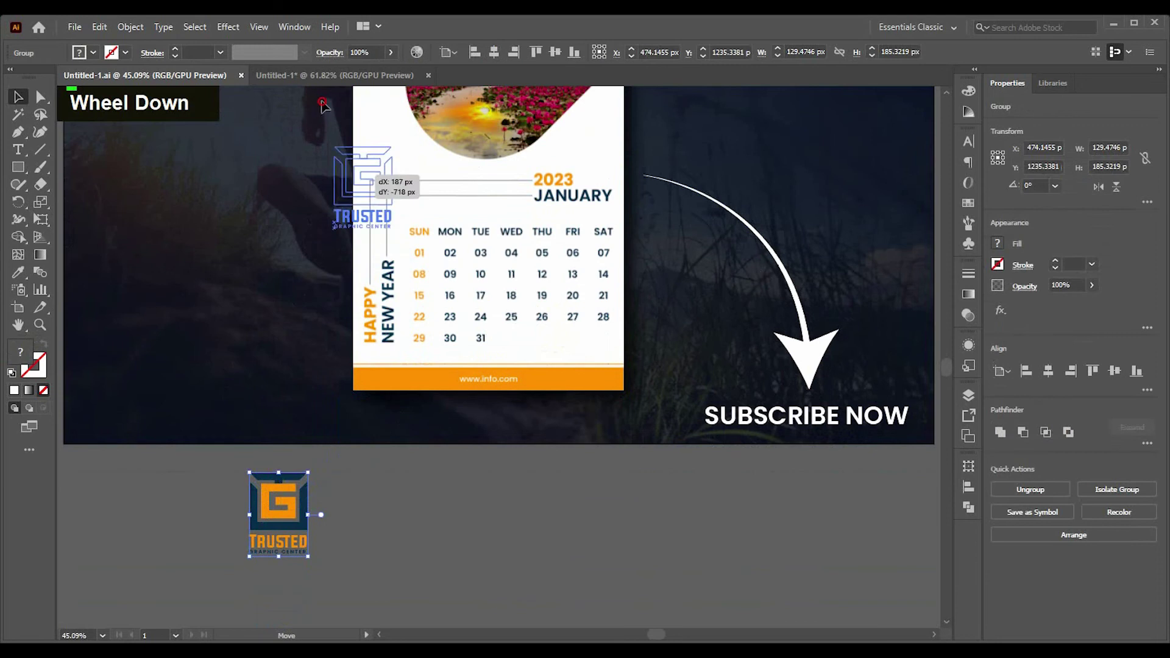
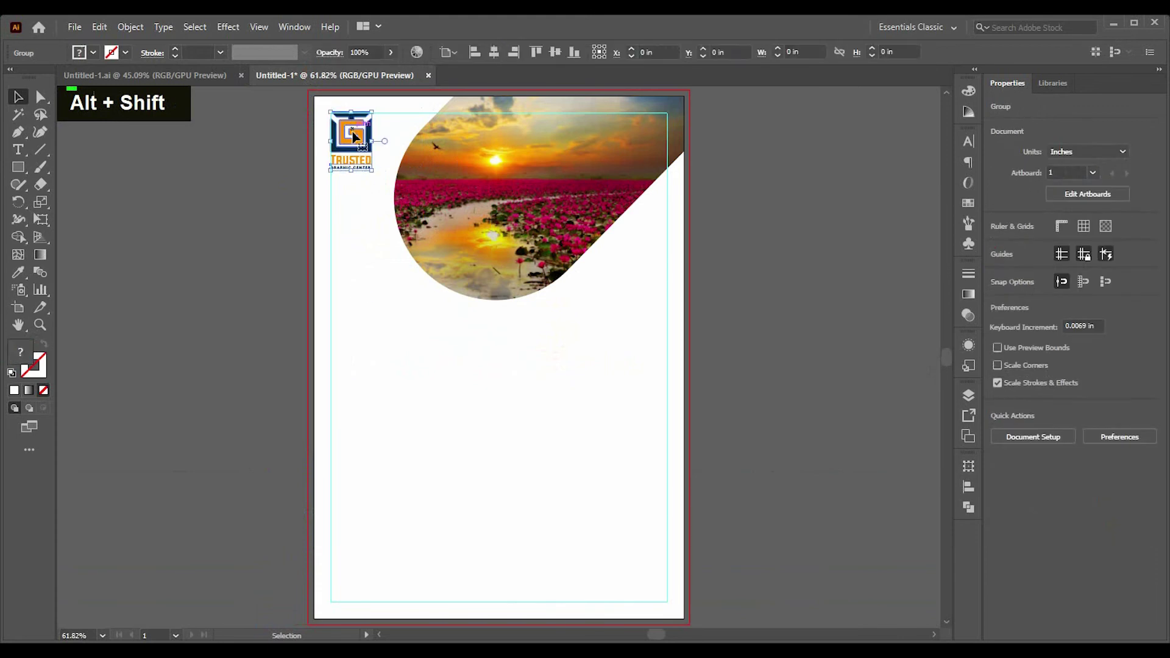
pyautogui.press('Down')
pyautogui.press('Down')
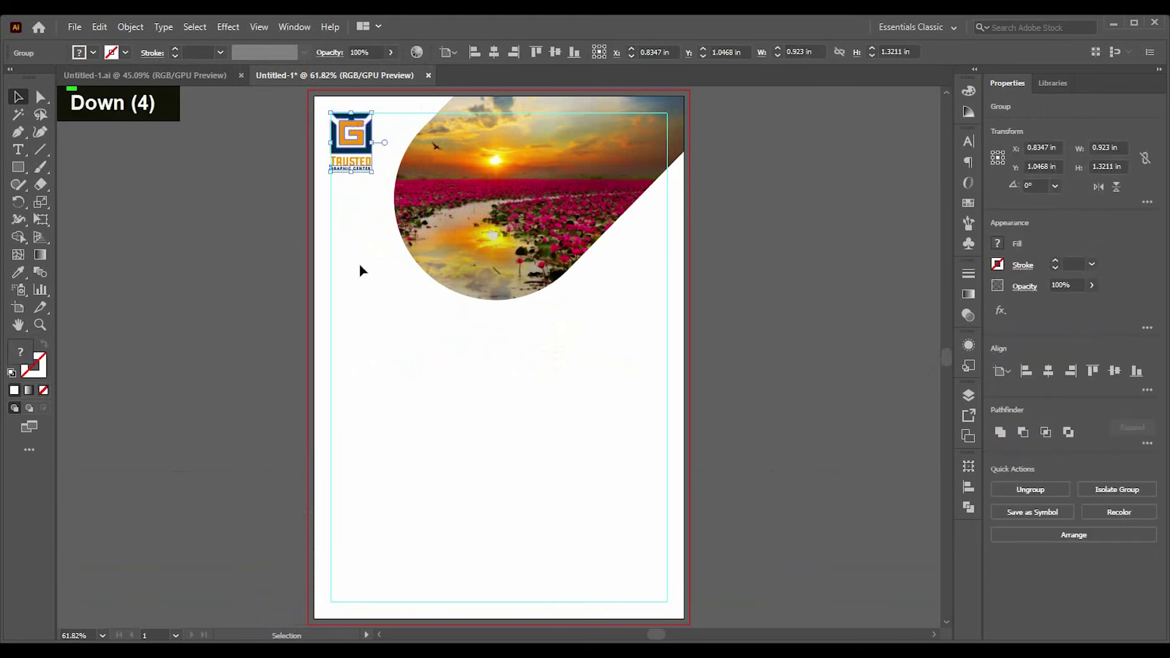
pyautogui.press('Down')
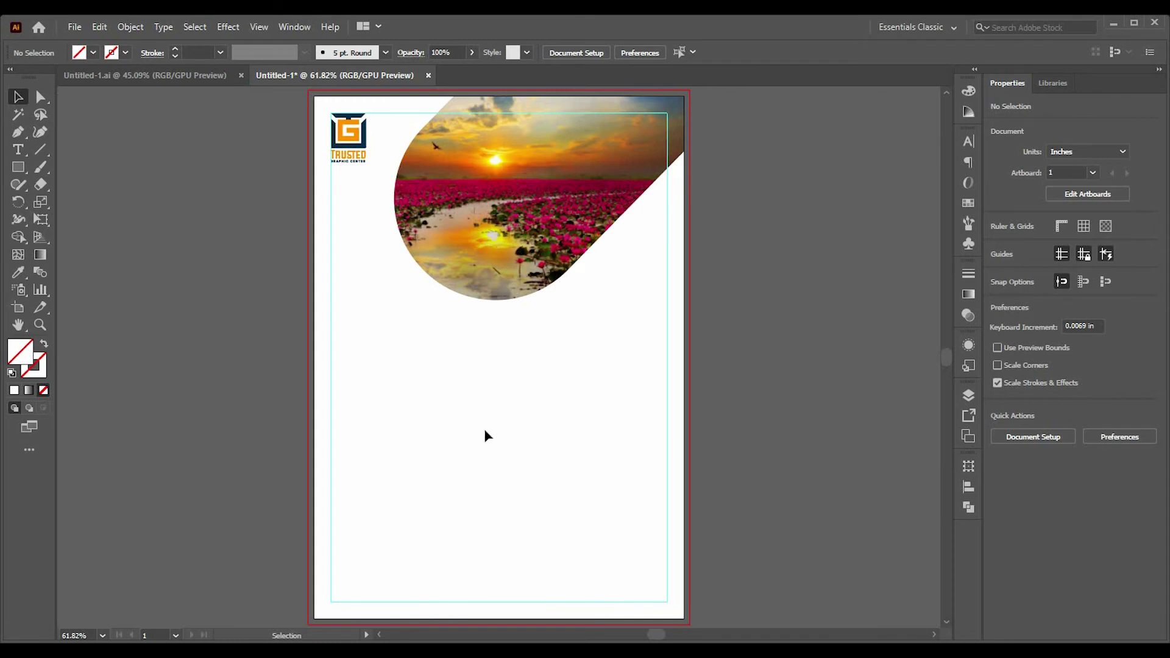
# Step: Clear the placeholder text and list SUN, MON, TUE on separate lines
pyautogui.rightClick(21, 151)
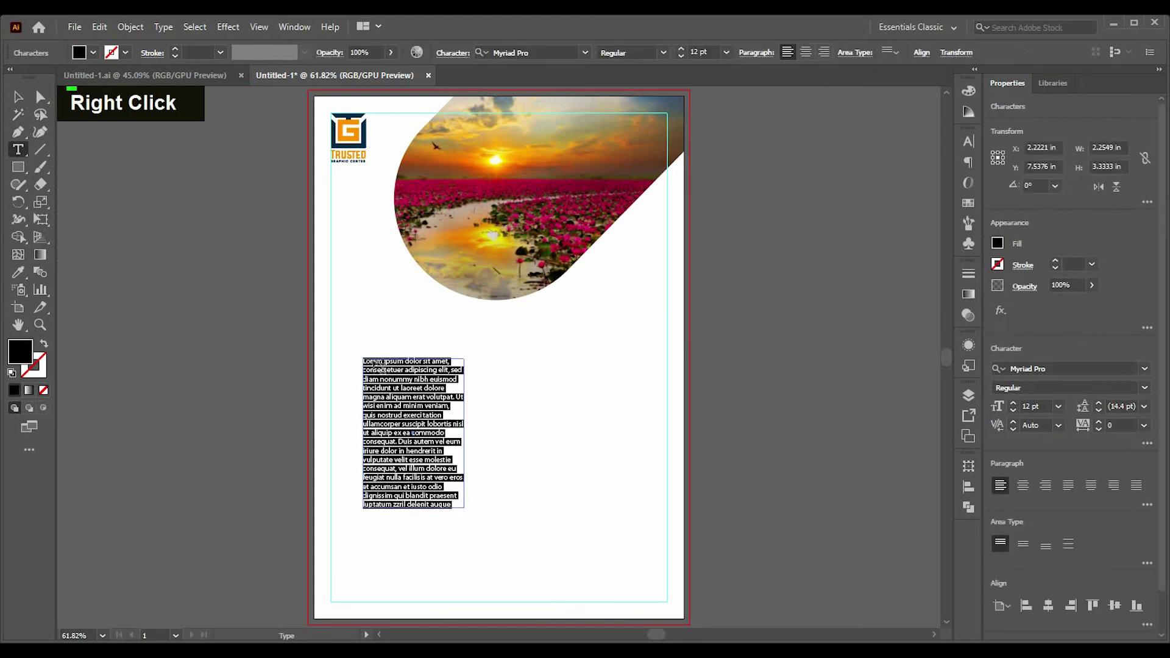
pyautogui.press('BackSpace')
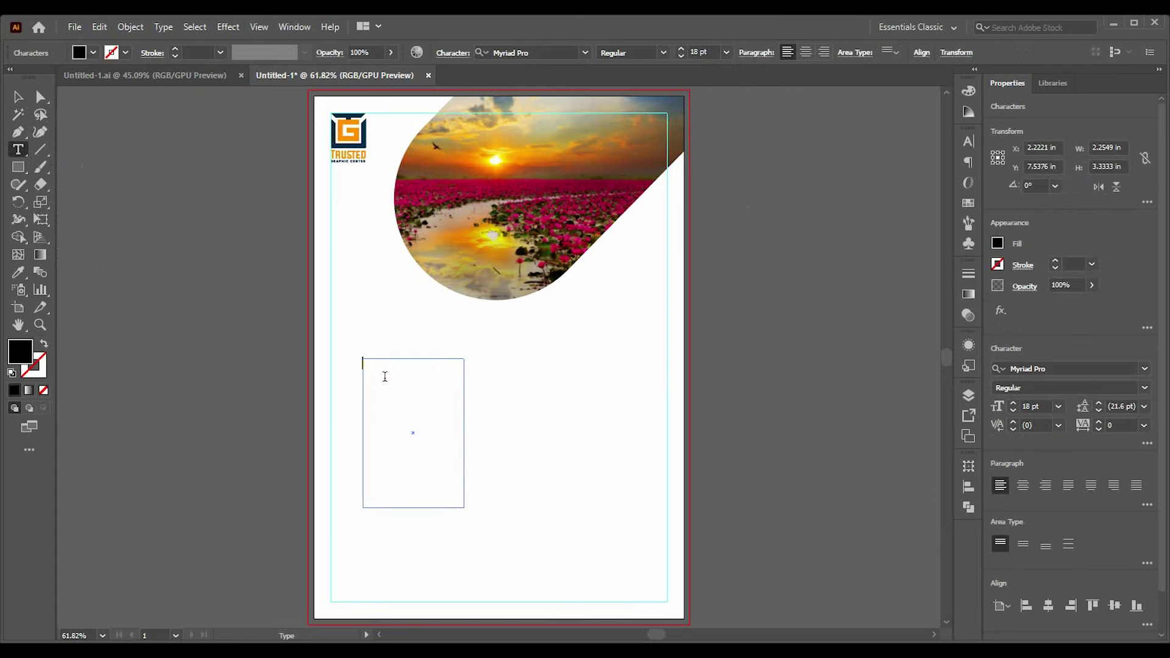
pyautogui.write('sun')
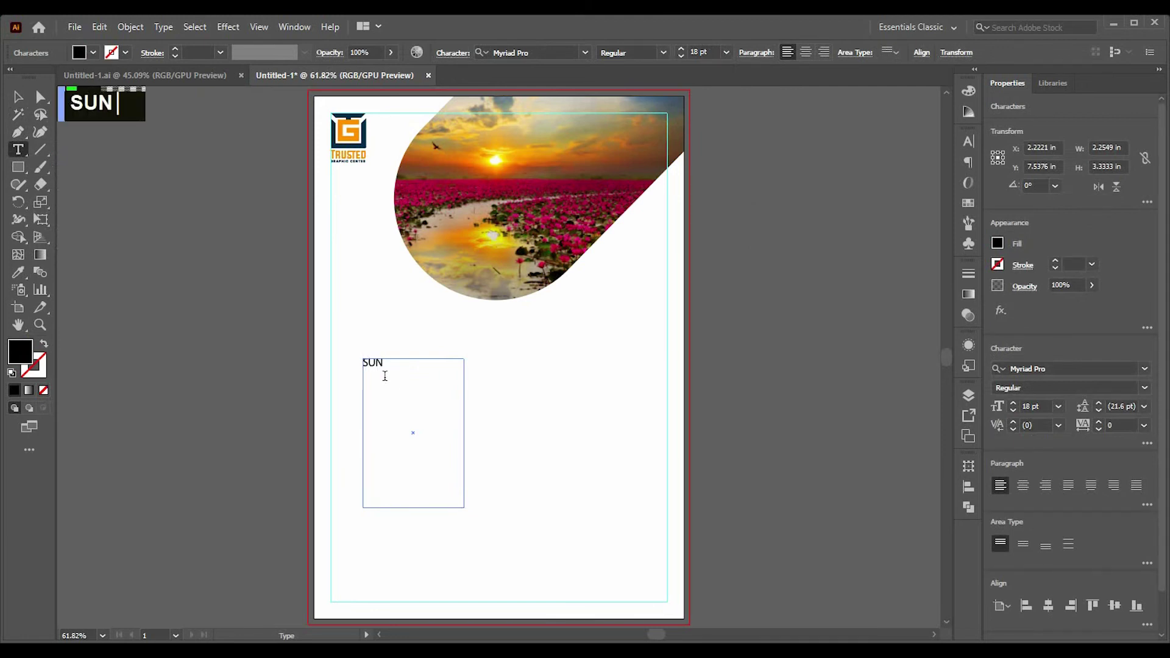
pyautogui.press('Return')
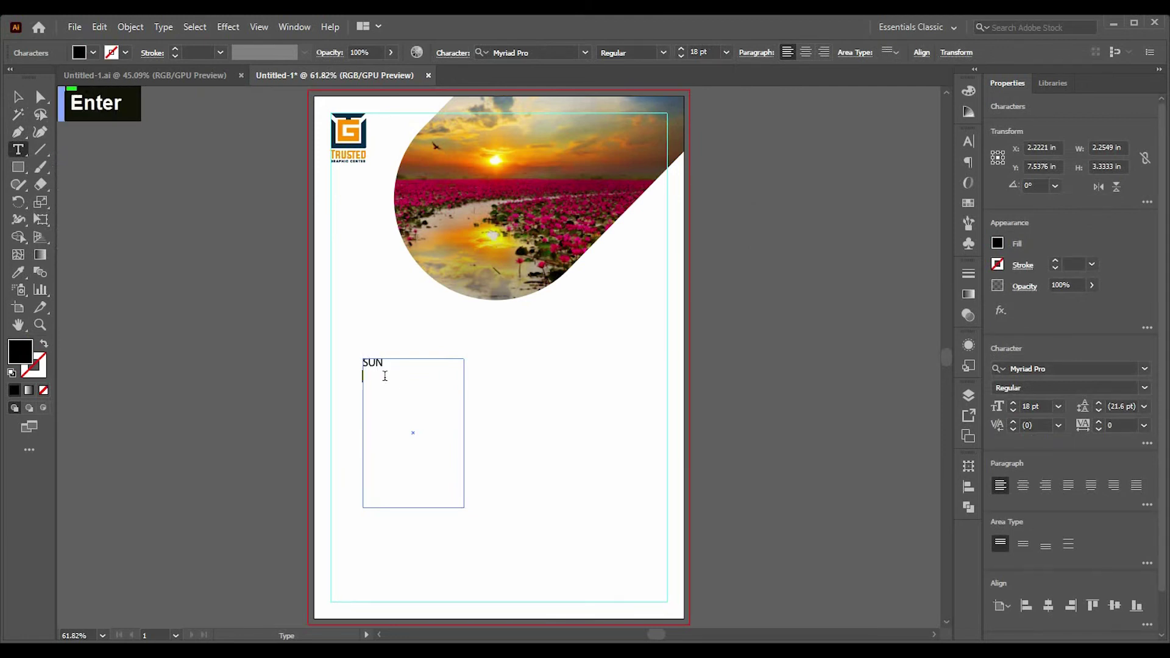
pyautogui.write('mon')
pyautogui.press('Return')
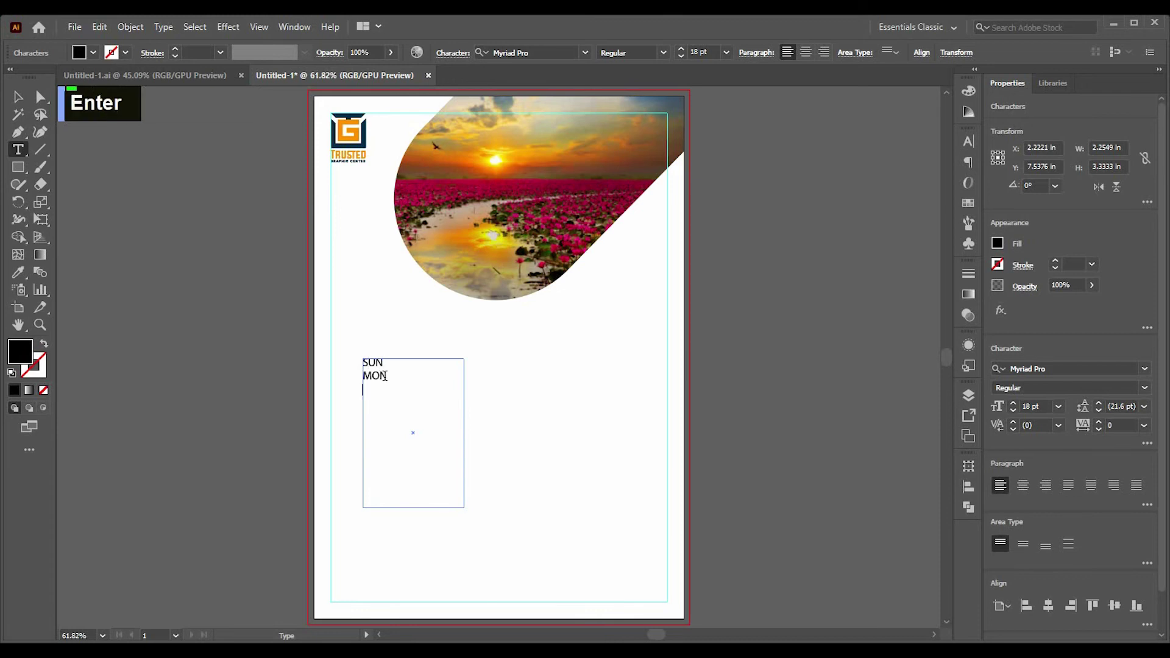
pyautogui.write('tue')
pyautogui.press('Return')
# Step: Continue the weekday list with WED, THU, FRI, each on its own line
pyautogui.write('w')
pyautogui.write('ed')
pyautogui.press('Return')
pyautogui.write('thu')
pyautogui.press('Return')
pyautogui.write('fri')
pyautogui.press('Return')
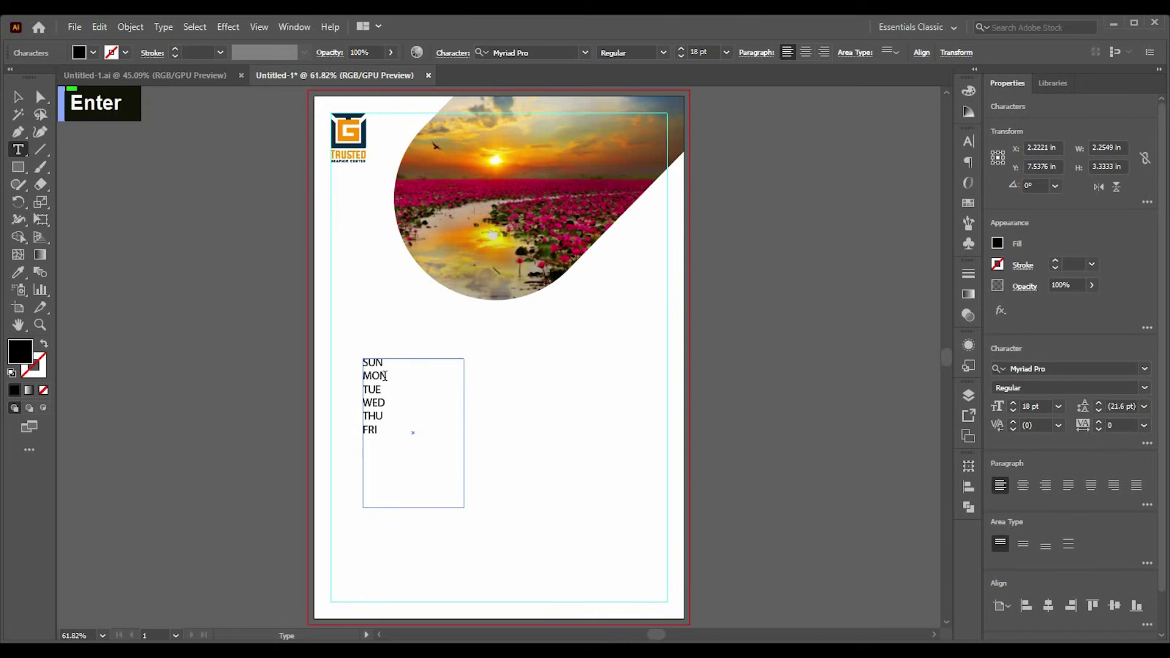
# Step: Add SAT, then set Area Type Options to 6.5 × 4.5 in, 7 rows and columns, 0.2 in gutters
pyautogui.write('sa')
pyautogui.write('t')
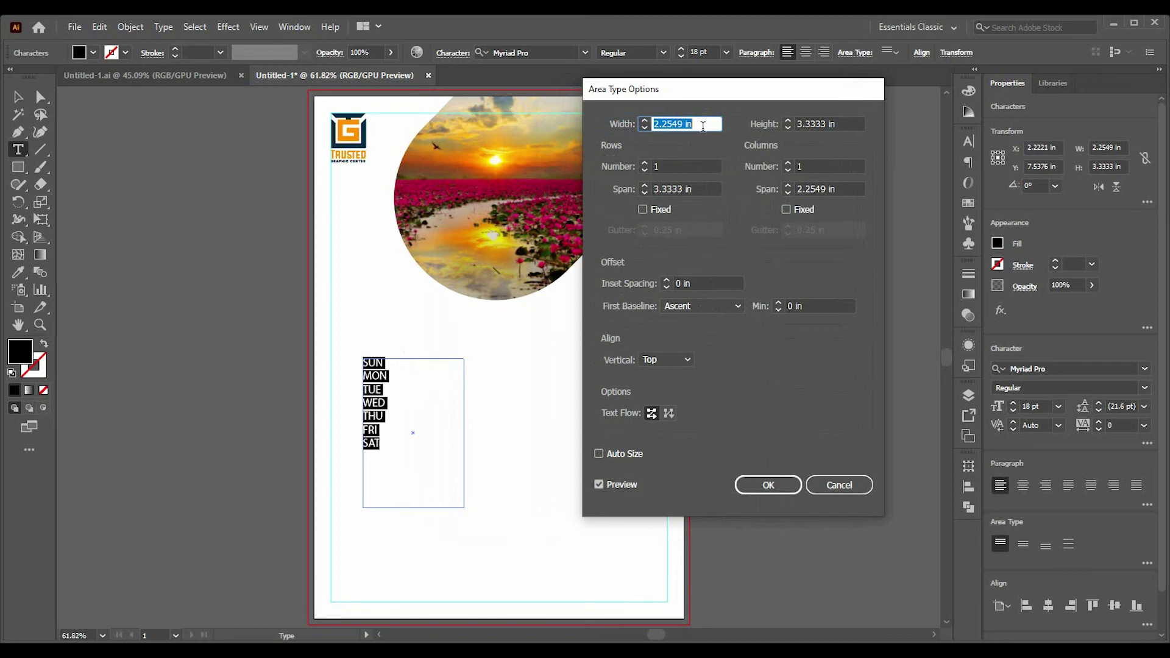
pyautogui.write('SAT 65')
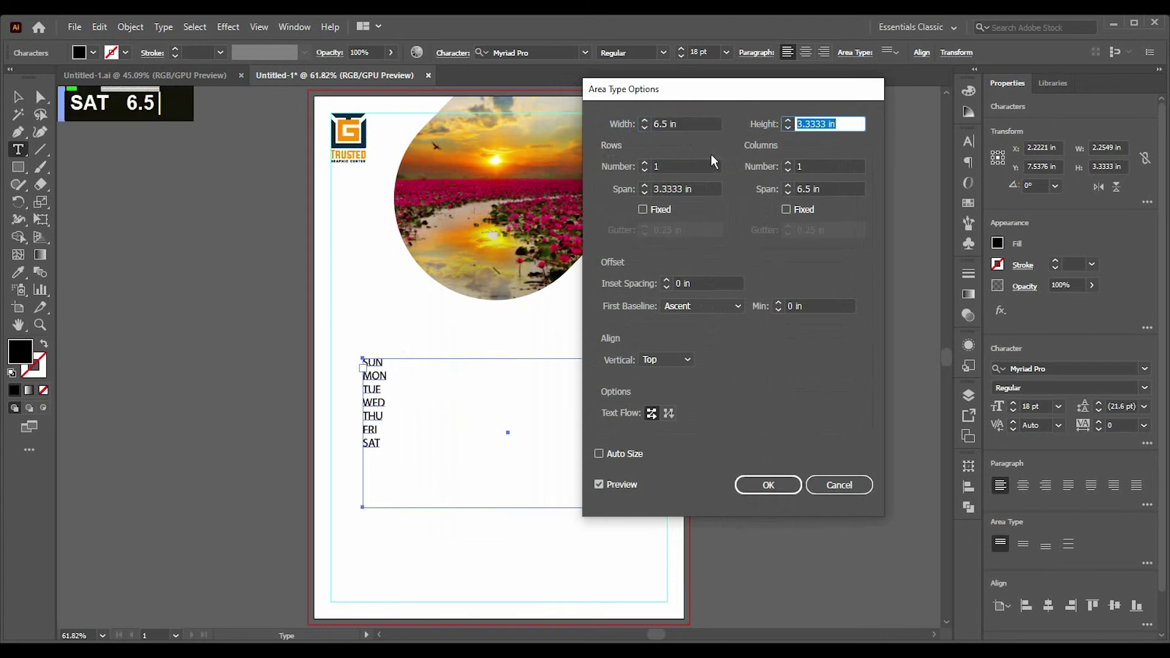
pyautogui.write('4.5')
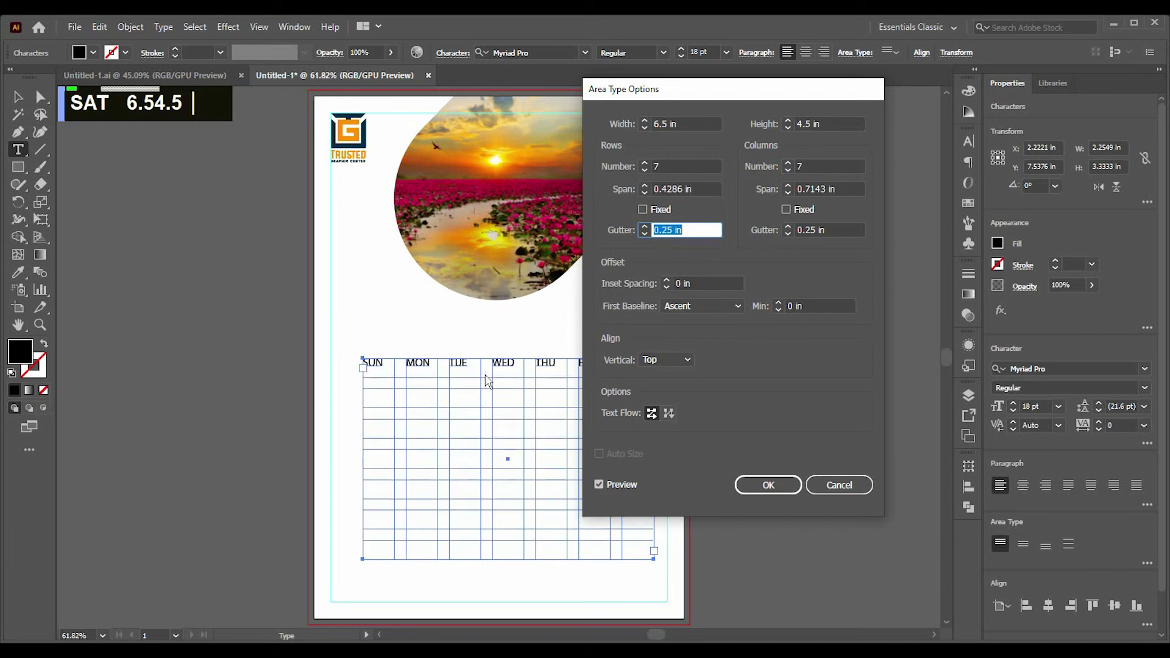
pyautogui.write('0.2')
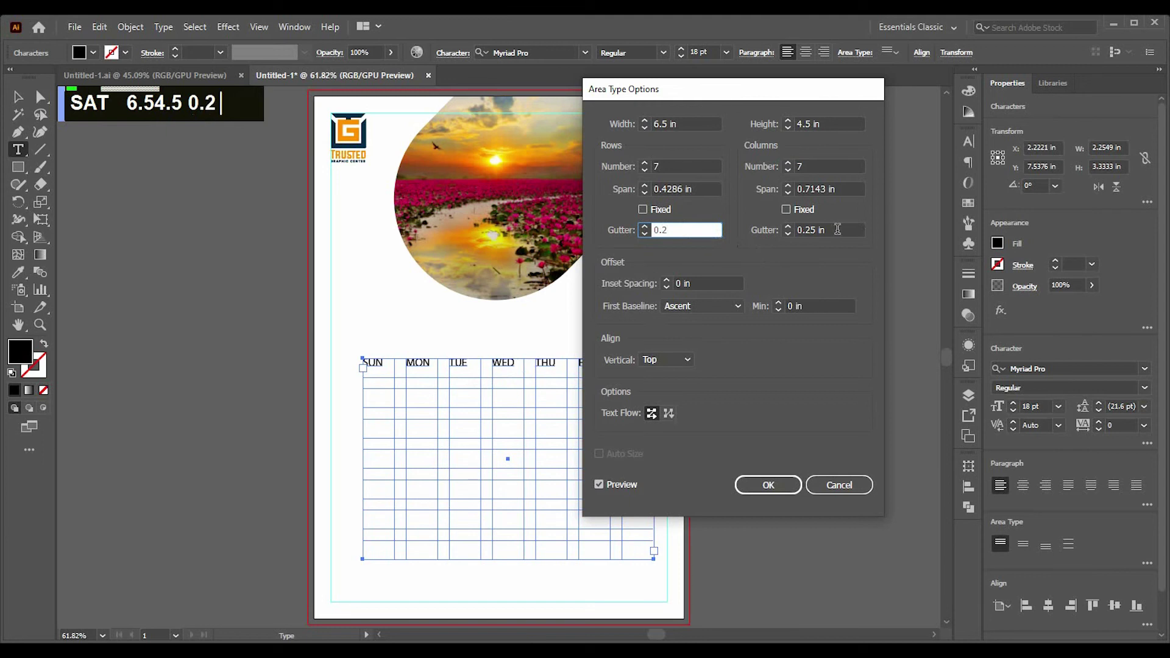
pyautogui.write('0')
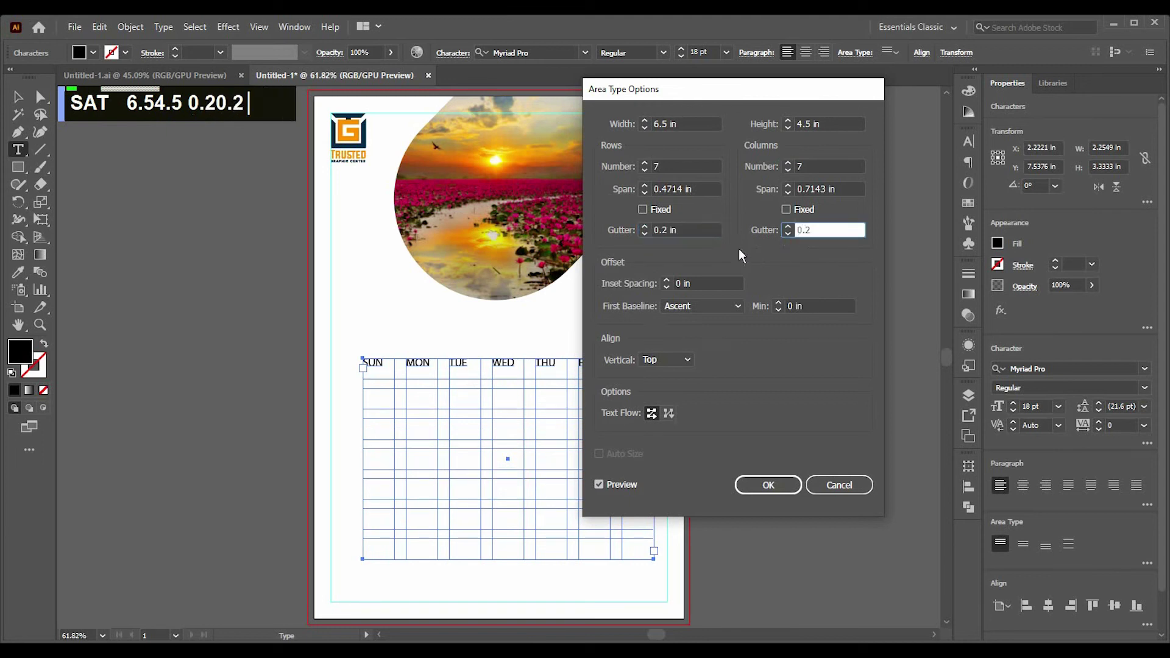
# Step: Apply the 7-by-7 grid to the text box and centre the weekday names in their columns
pyautogui.doubleClick(605, 488)
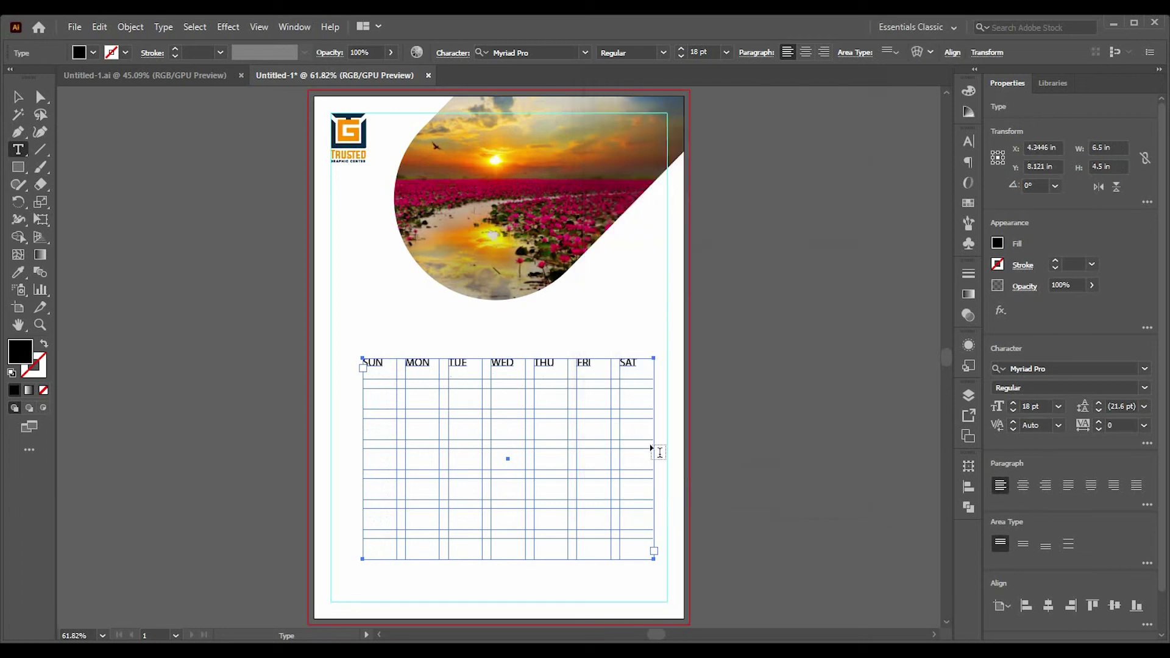
pyautogui.scroll(3)
pyautogui.scroll(-3)
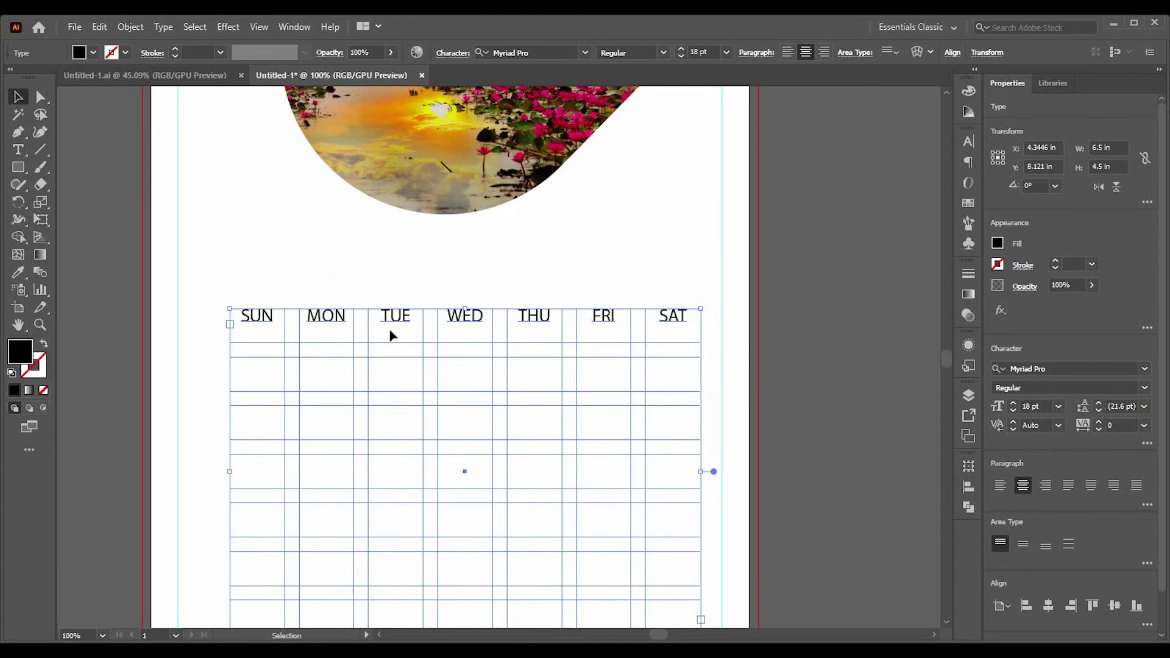
pyautogui.scroll(3)
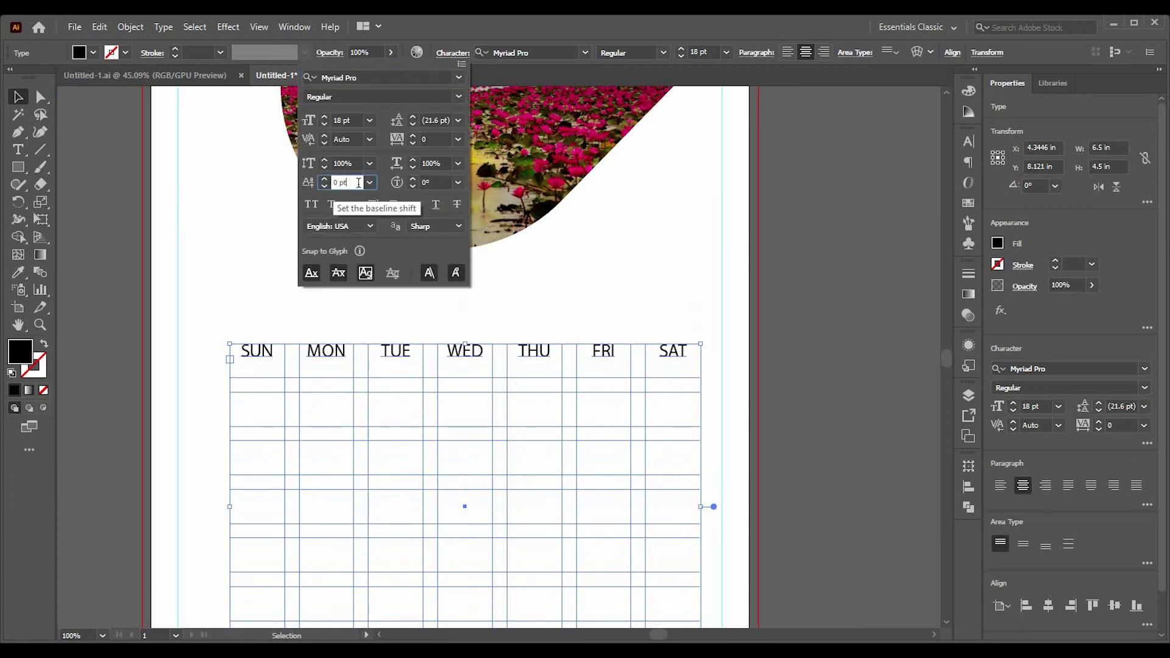
# Step: Shift the weekday names' baseline down so they sit lower in the top row
pyautogui.press('Down')
pyautogui.press('Down')
pyautogui.press('Down')
pyautogui.press('Down')
pyautogui.press('Up')
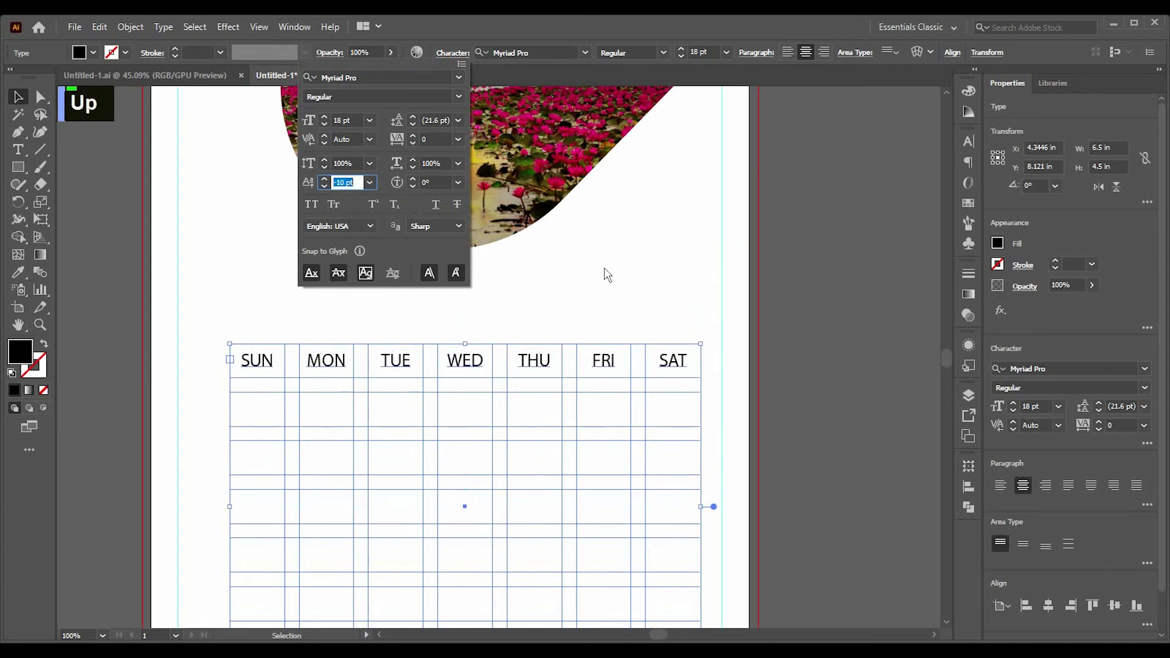
pyautogui.scroll(-3)
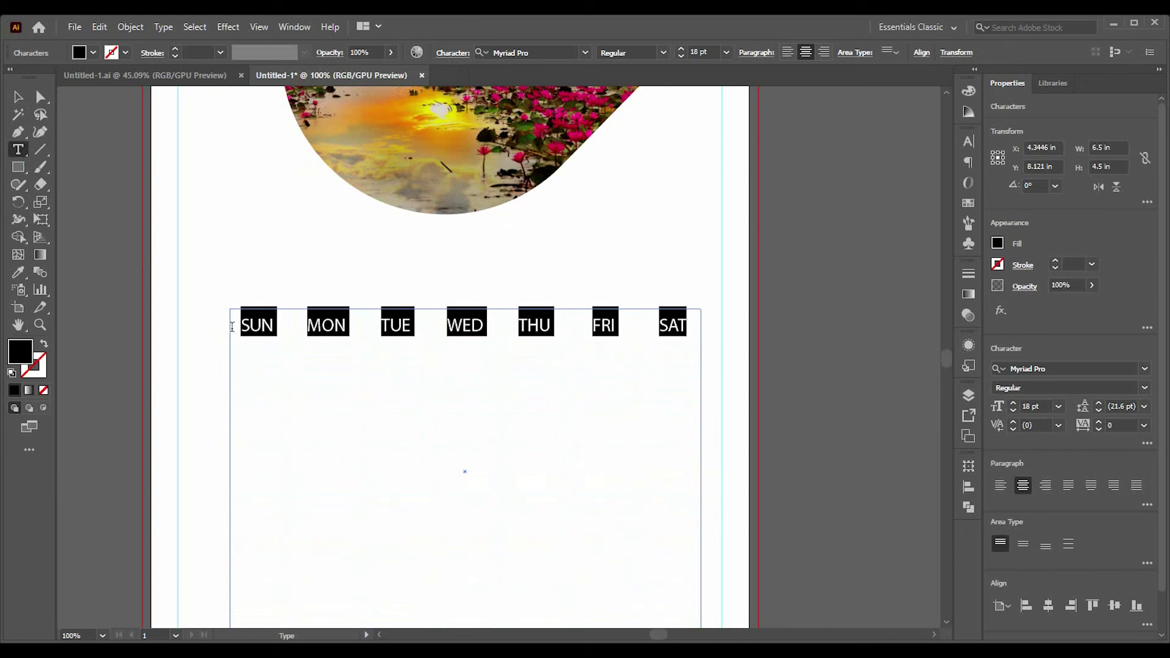
# Step: Set the weekday names in Poppins SemiBold from the Character font menu
pyautogui.press('BackSpace')
pyautogui.write('pop')
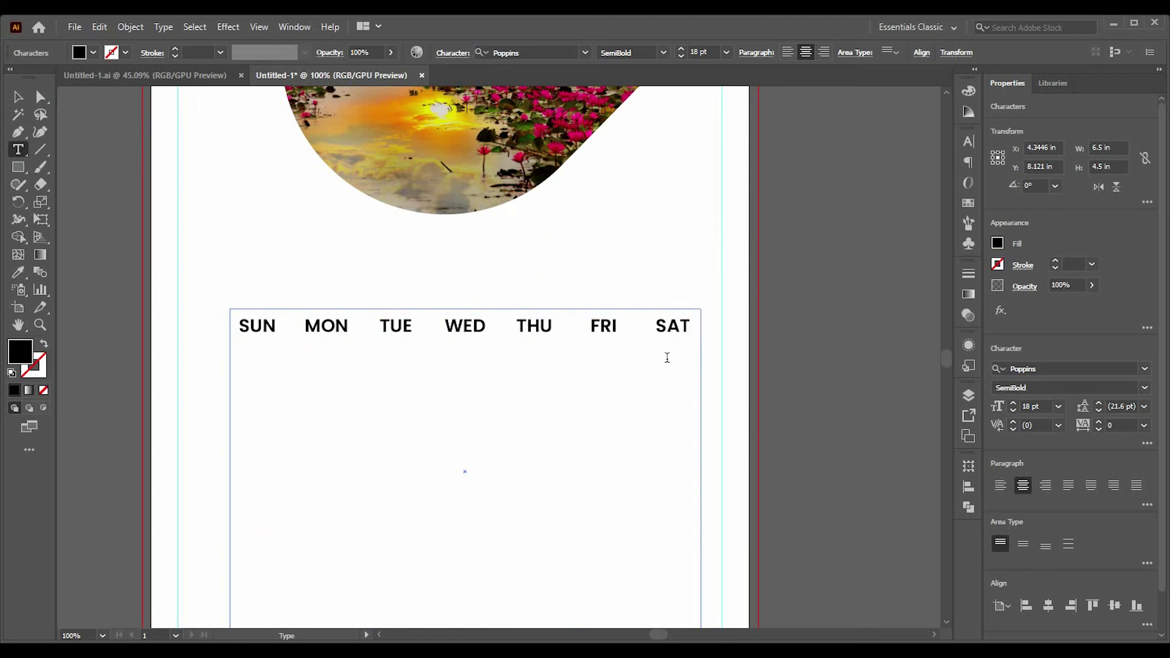
pyautogui.press('Return')
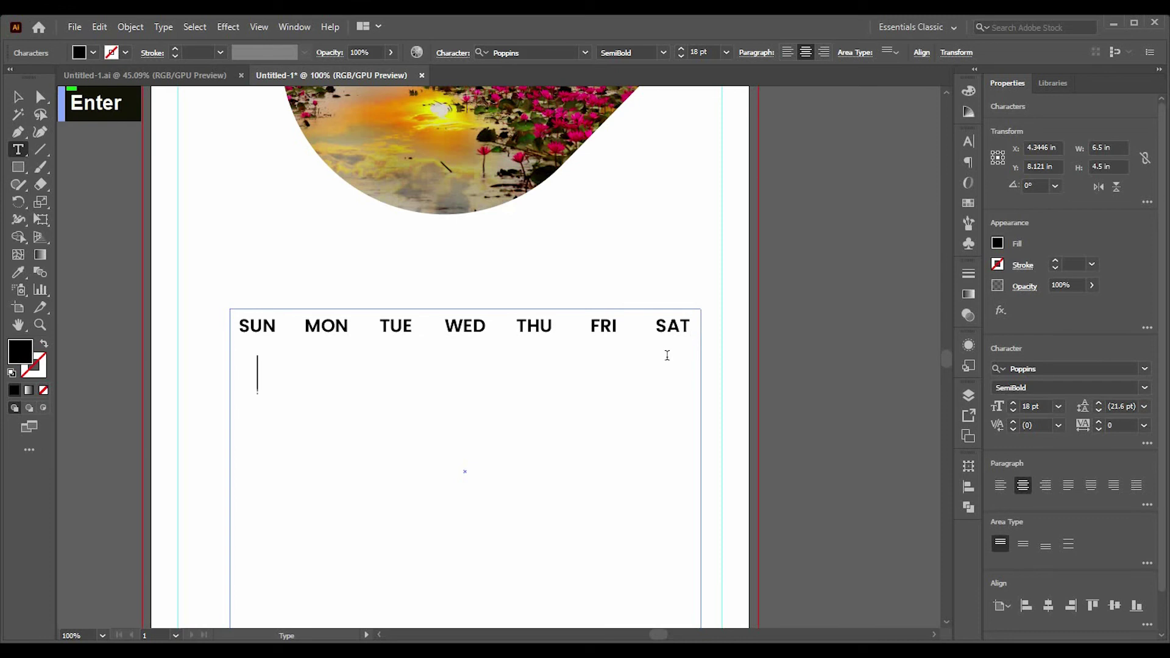
# Step: Fill the grid cells with the dates 01 through 30 beneath the weekday names
pyautogui.write('01')
pyautogui.press('Return')
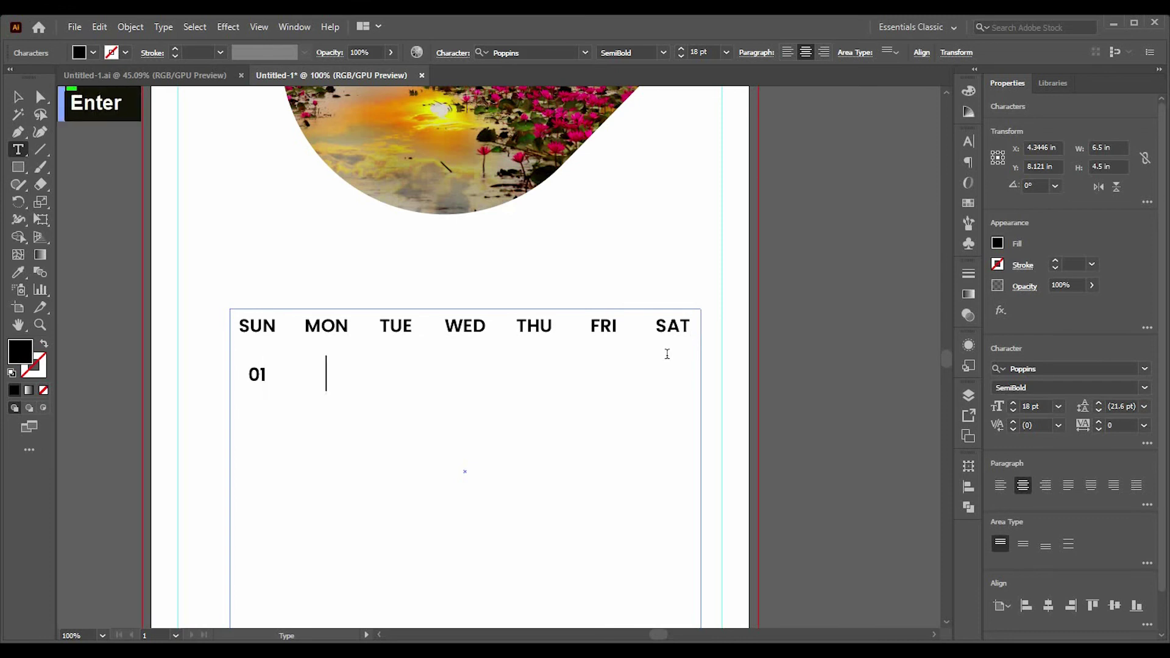
pyautogui.write('02')
pyautogui.press('Return')
pyautogui.write('03')
pyautogui.press('Return')
pyautogui.write('04')
pyautogui.press('Return')
pyautogui.write('05')
pyautogui.press('Return')
pyautogui.write('06')
pyautogui.press('Return')
pyautogui.write('07')
pyautogui.scroll(-3)
pyautogui.write('30')
# Step: Colour the calendar text navy using the Eyedropper on the logo
pyautogui.scroll(3)
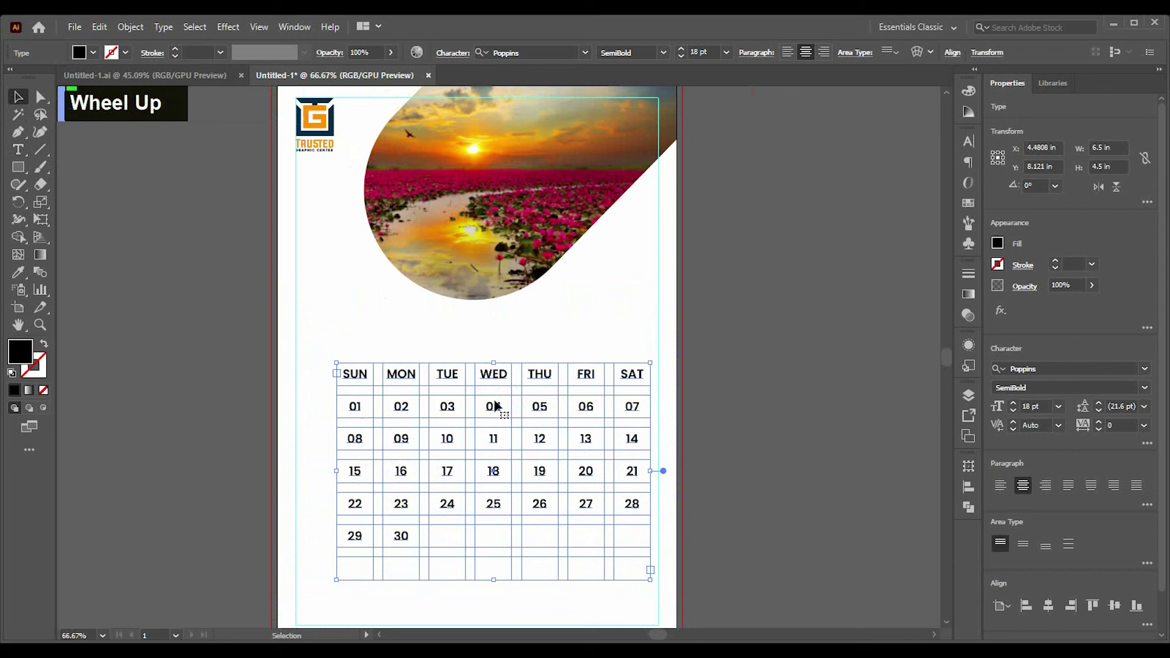
pyautogui.scroll(3)
pyautogui.scroll(-3)
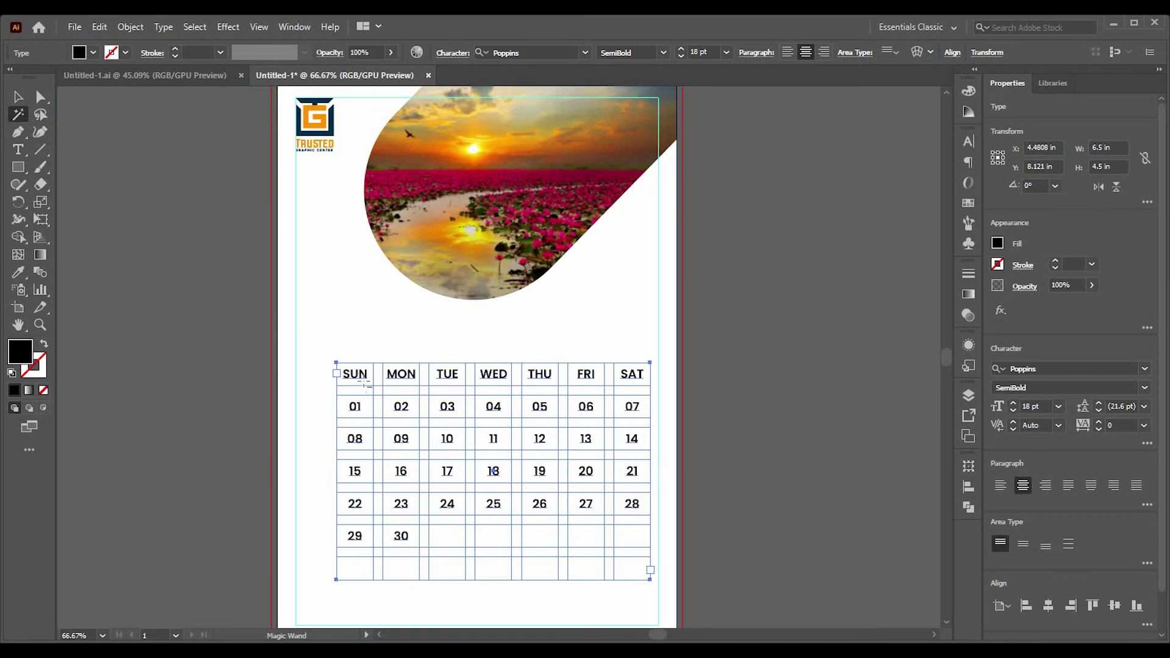
pyautogui.scroll(3)
pyautogui.scroll(3)
pyautogui.scroll(-3)
pyautogui.scroll(3)
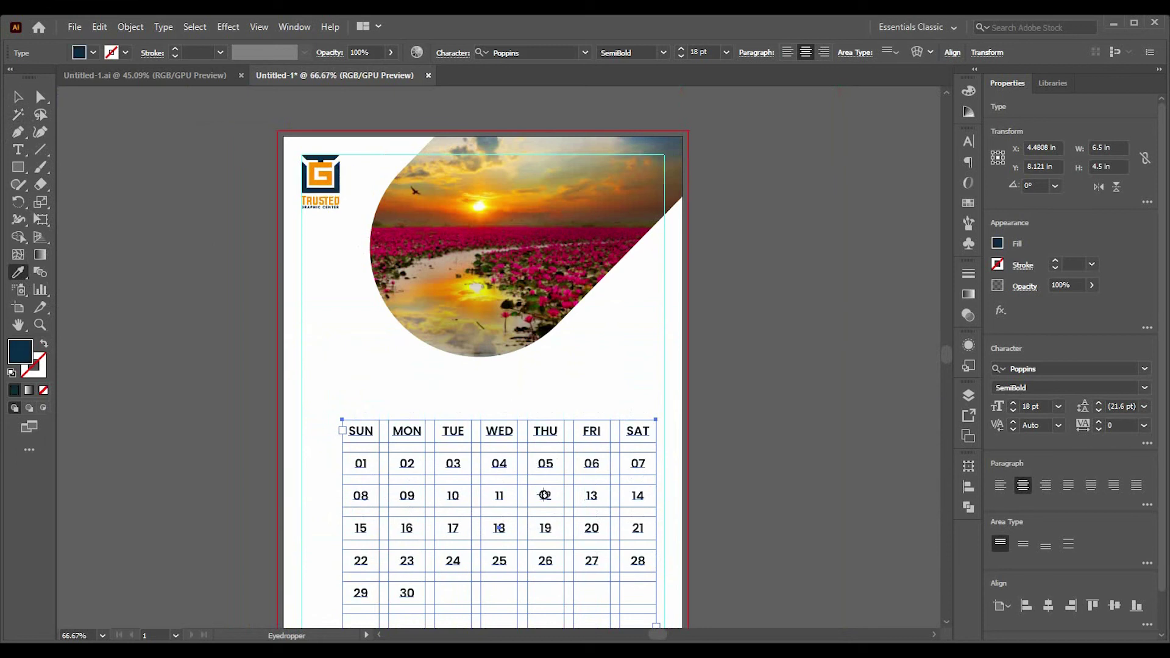
# Step: Fill the Sunday column orange and enlarge the whole calendar text to 20 pt
pyautogui.scroll(-3)
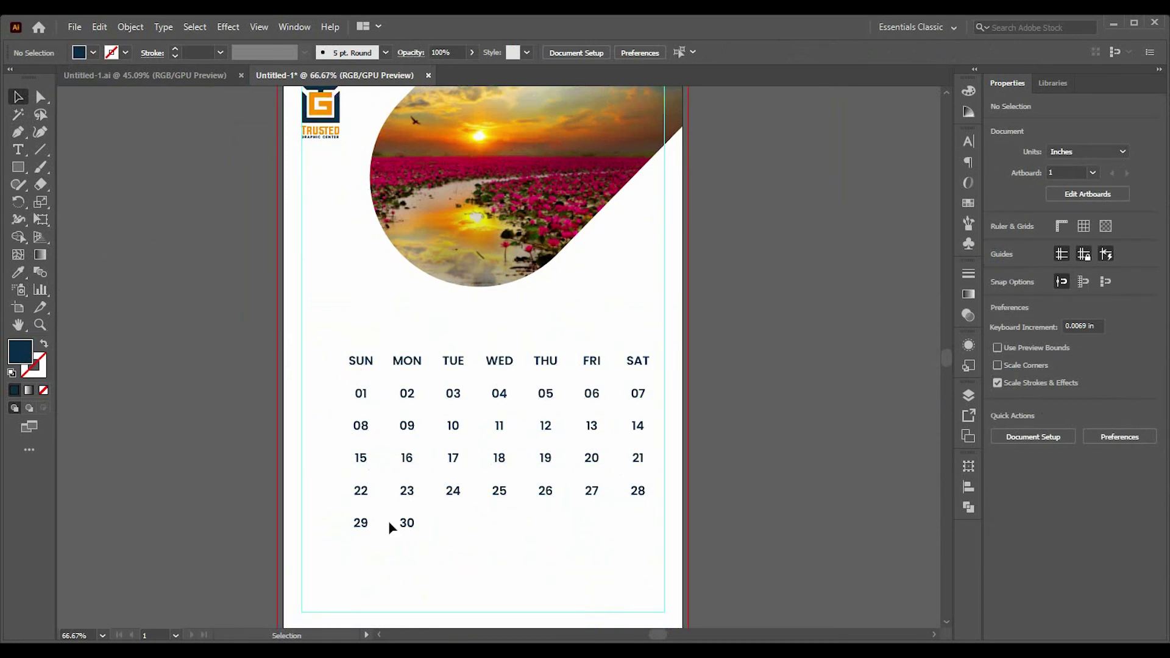
pyautogui.doubleClick(370, 523)
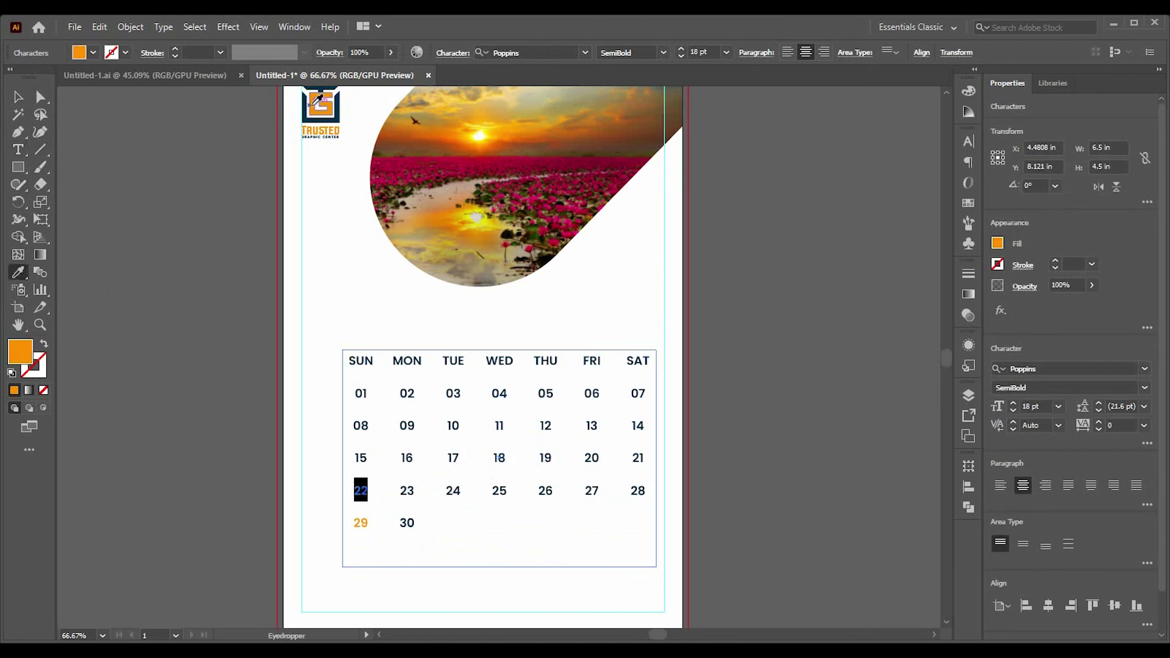
pyautogui.doubleClick(373, 458)
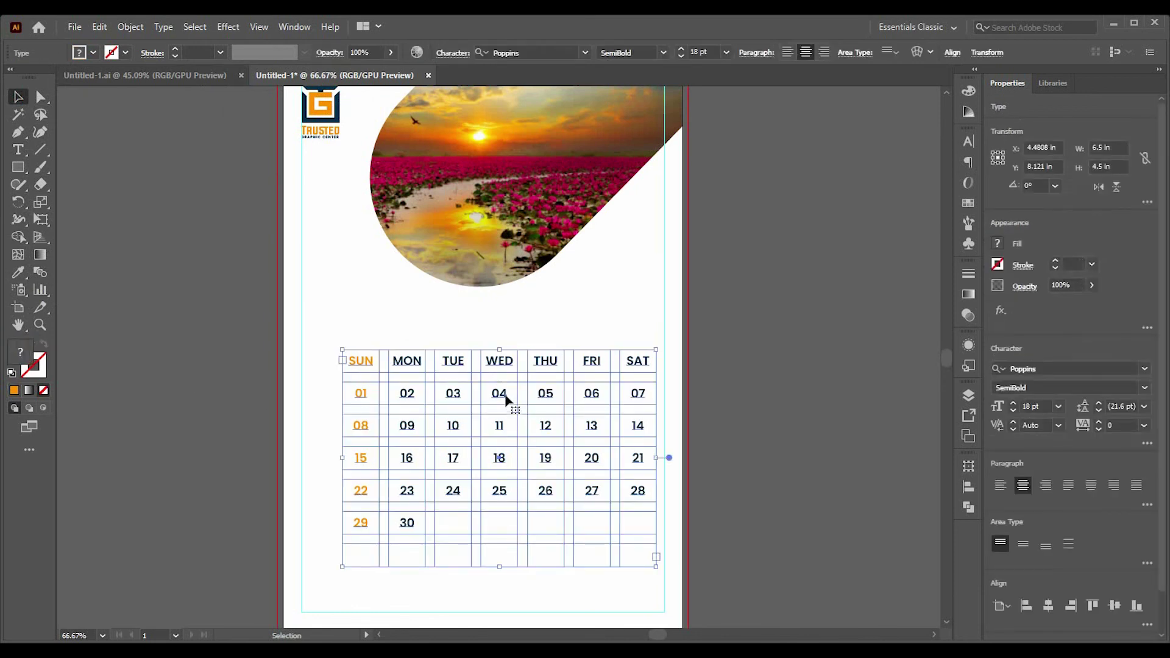
pyautogui.press('Up')
pyautogui.press('Up')
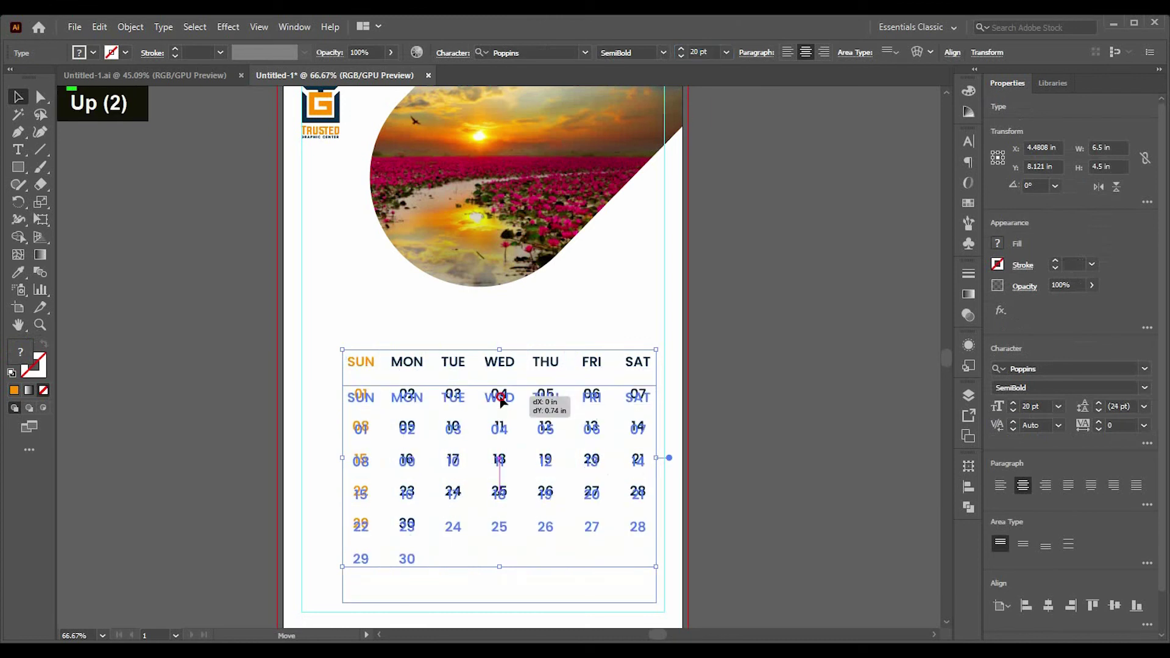
# Step: Draw a full-width rectangle at the page bottom and fill it orange as the footer bar
pyautogui.scroll(-3)
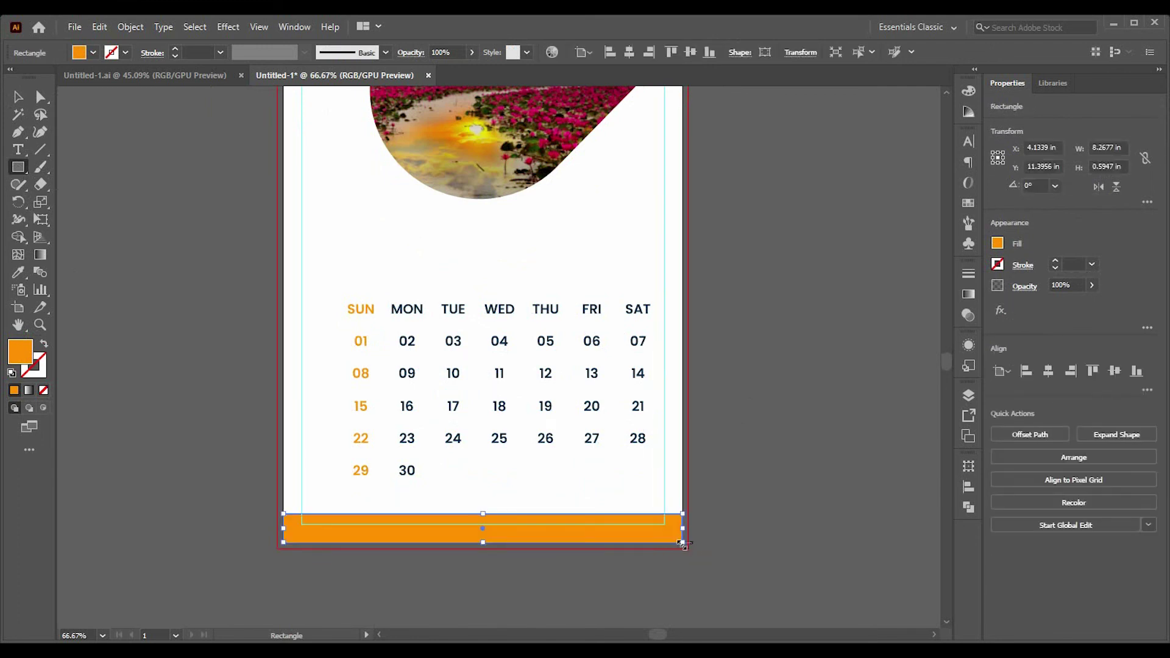
pyautogui.scroll(3)
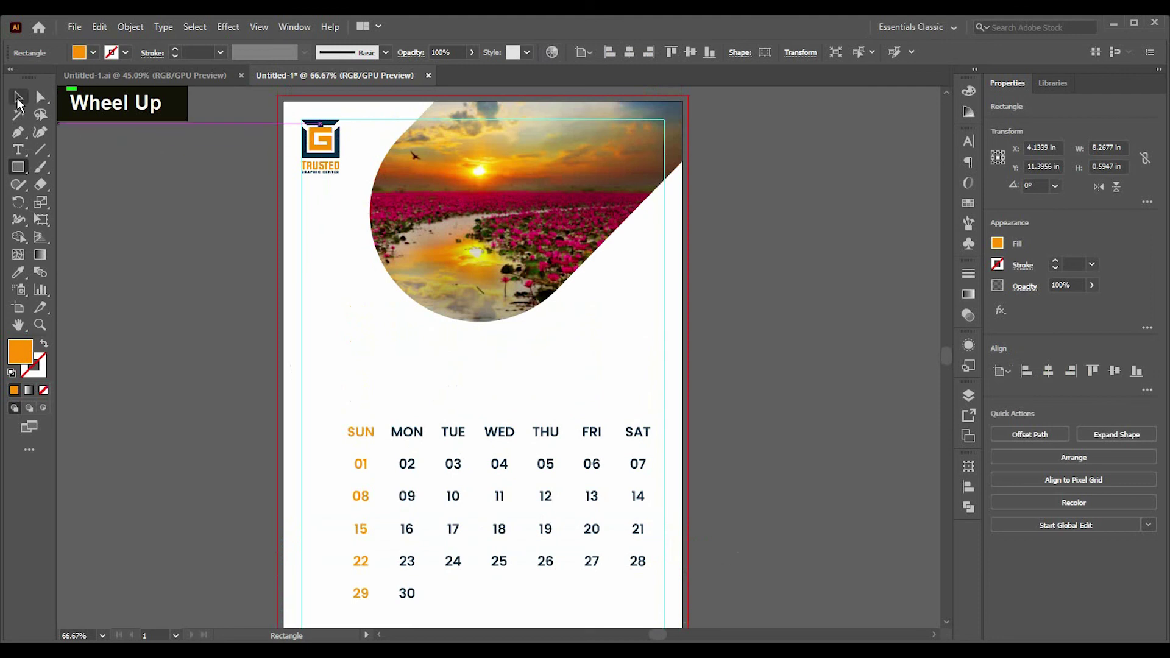
pyautogui.scroll(-3)
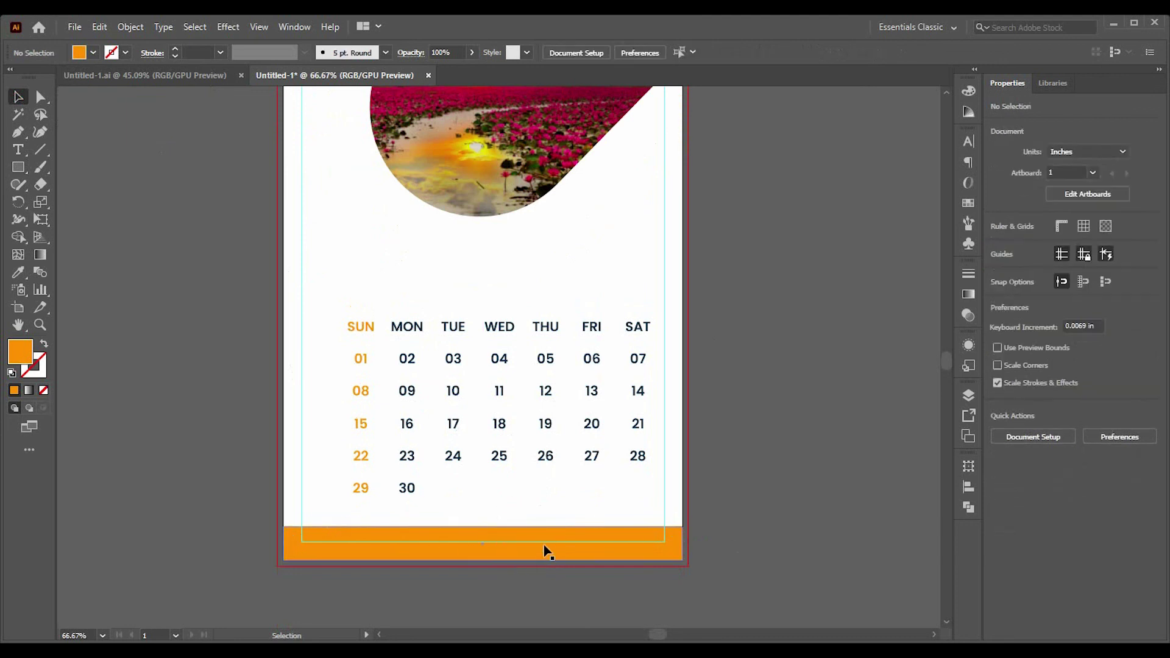
pyautogui.rightClick(40, 150)
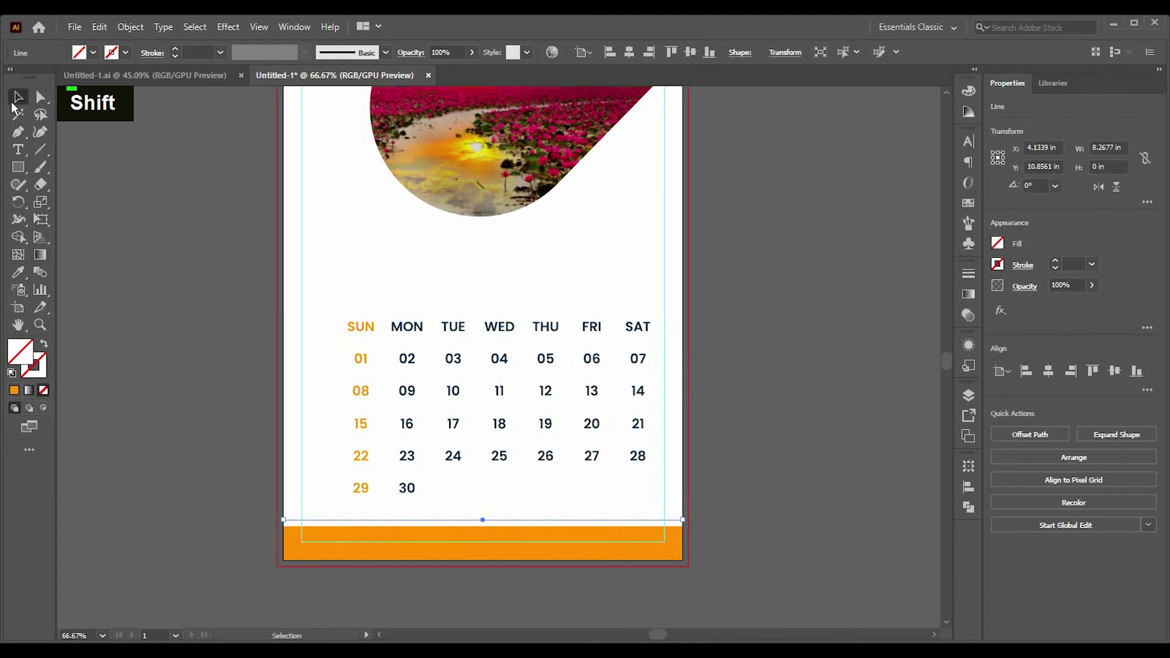
# Step: Give the horizontal line above the footer a 2 pt orange stroke with no fill
pyautogui.press('i')
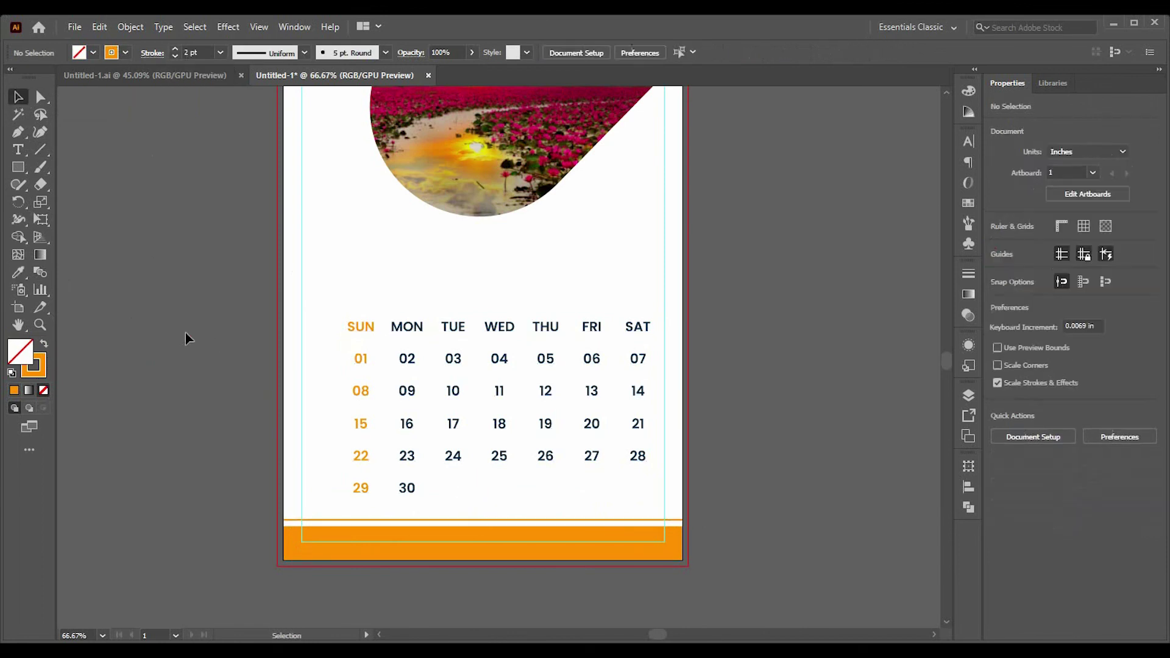
# Step: Type the two-line heading text HAPPY and NEW YEAR above the day grid
pyautogui.write('i')
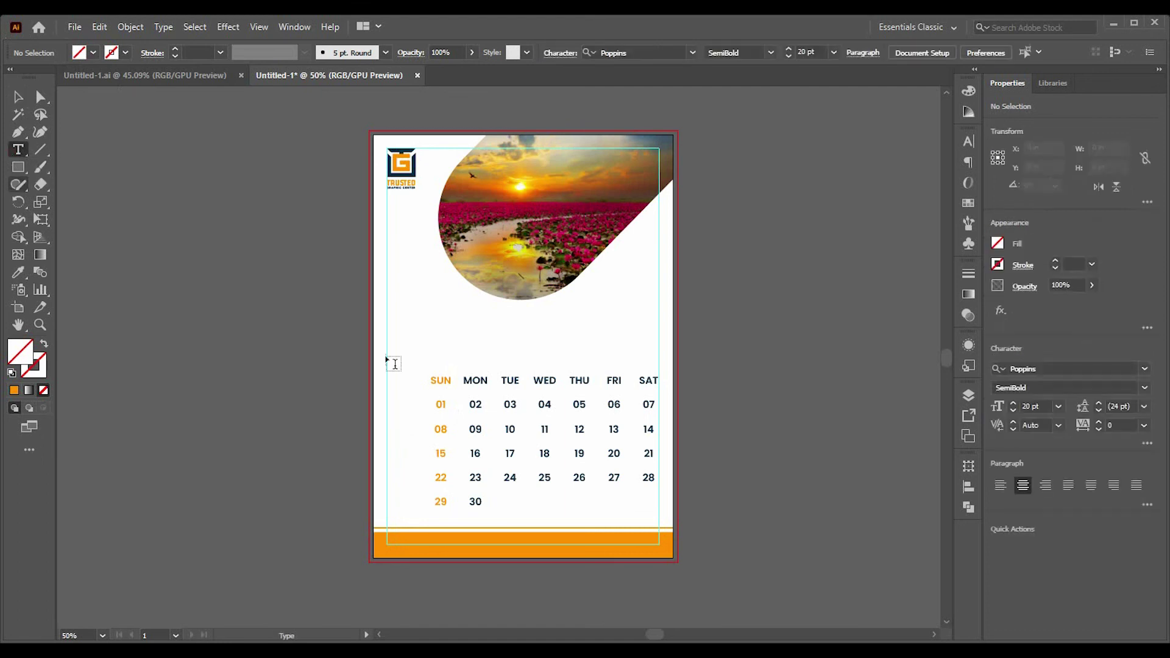
pyautogui.press('BackSpace')
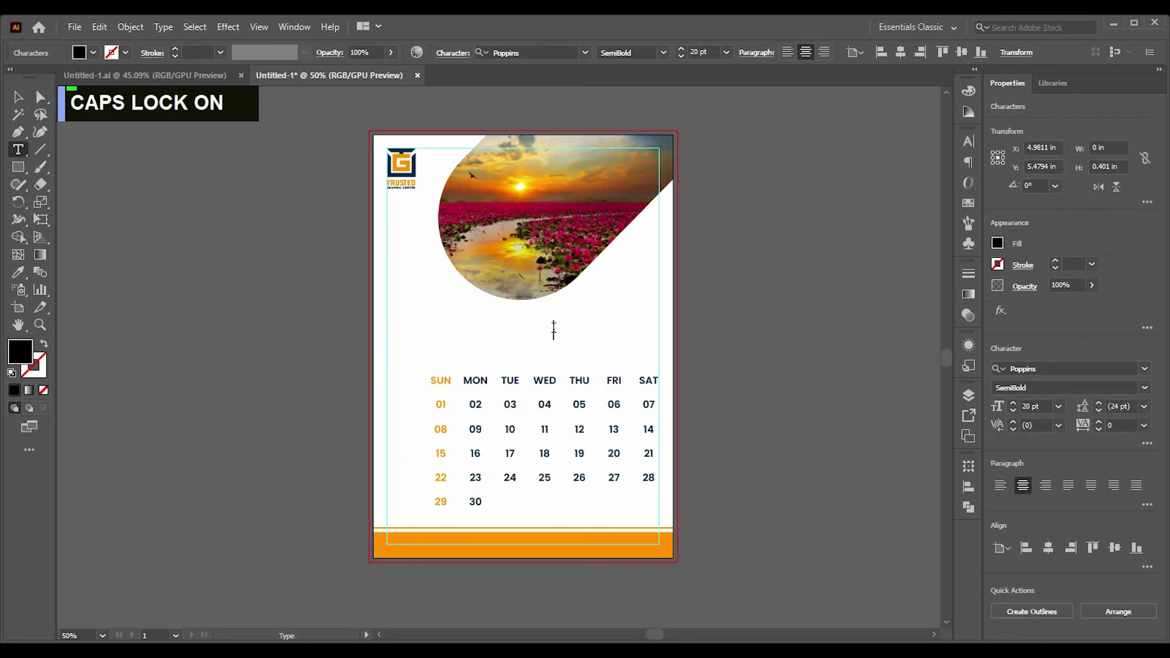
pyautogui.write('happy')
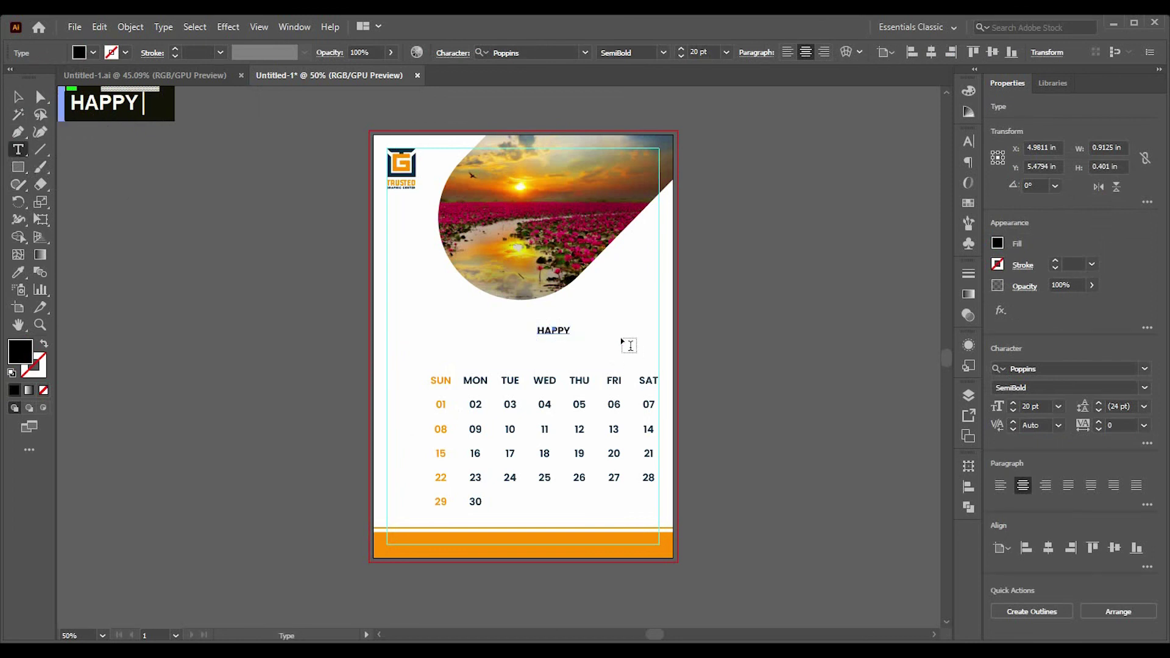
pyautogui.press('BackSpace')
pyautogui.write('new')
pyautogui.write('year')
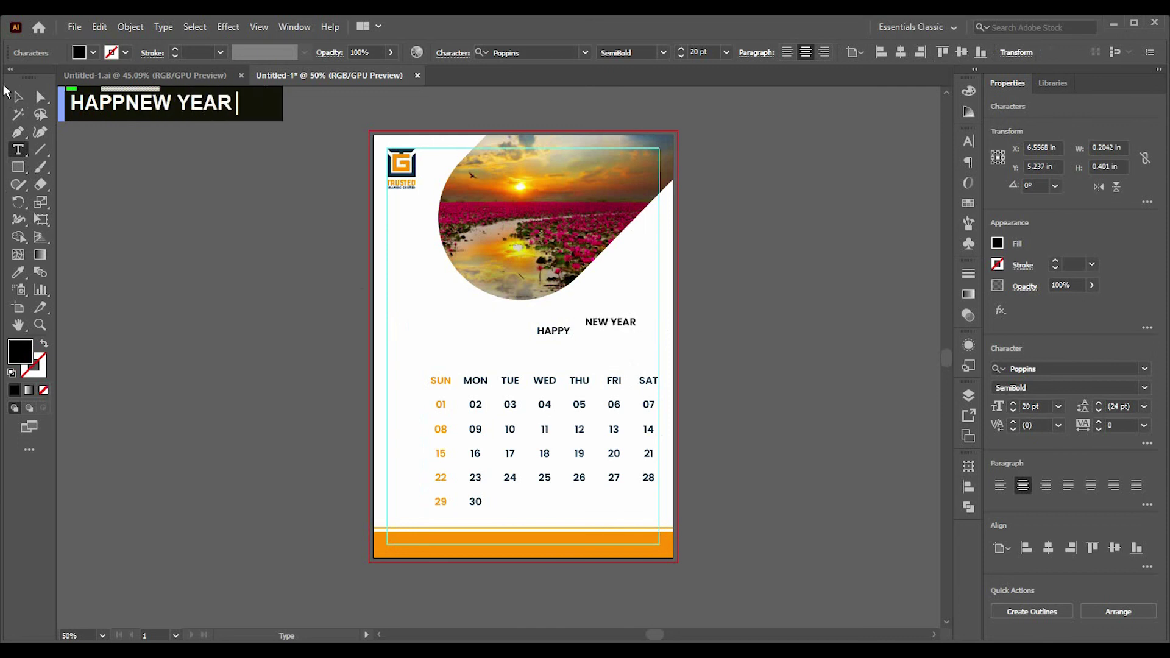
# Step: Set the HAPPY NEW YEAR heading to 35 pt
pyautogui.scroll(3)
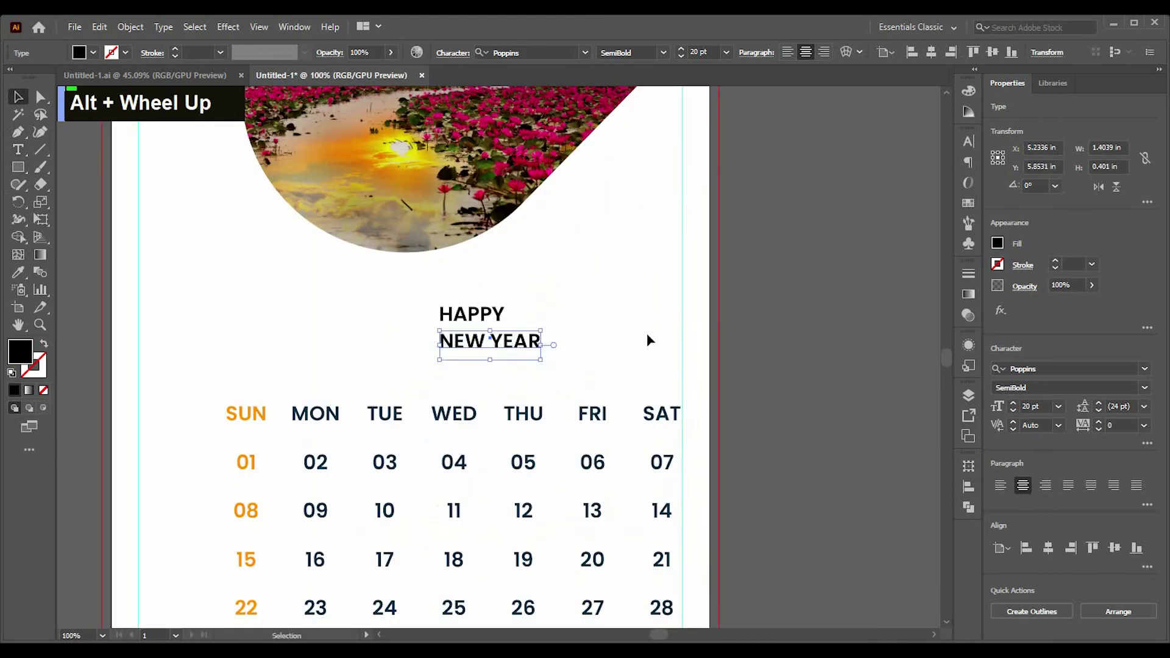
pyautogui.doubleClick(458, 297)
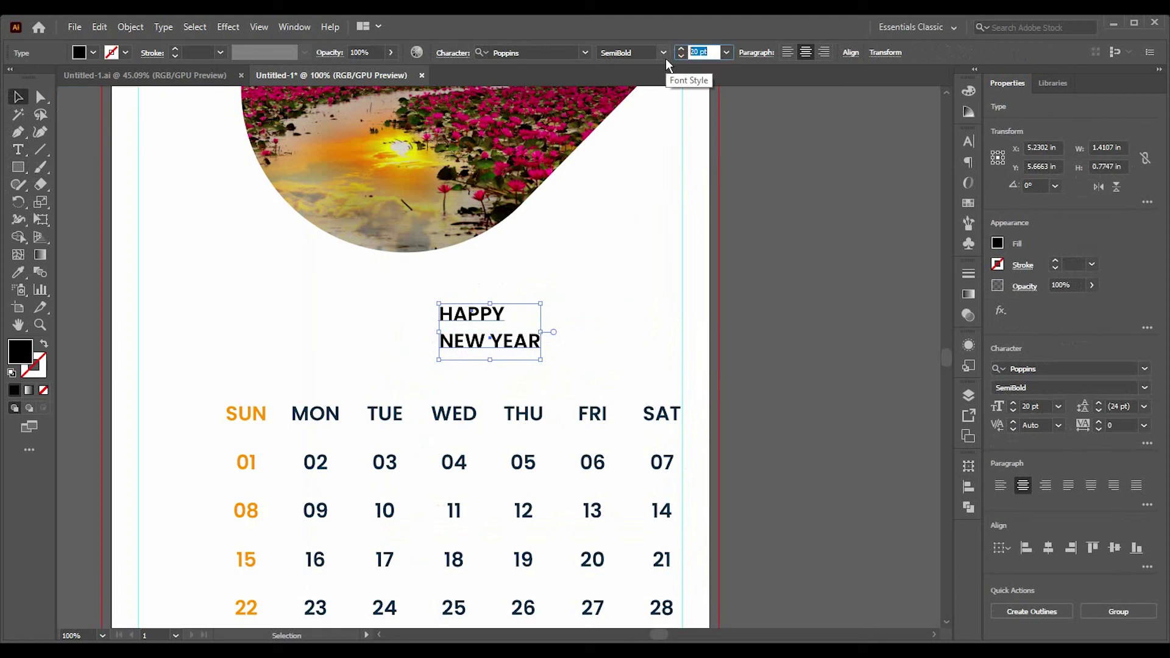
pyautogui.write('35')
pyautogui.press('Return')
pyautogui.scroll(-3)
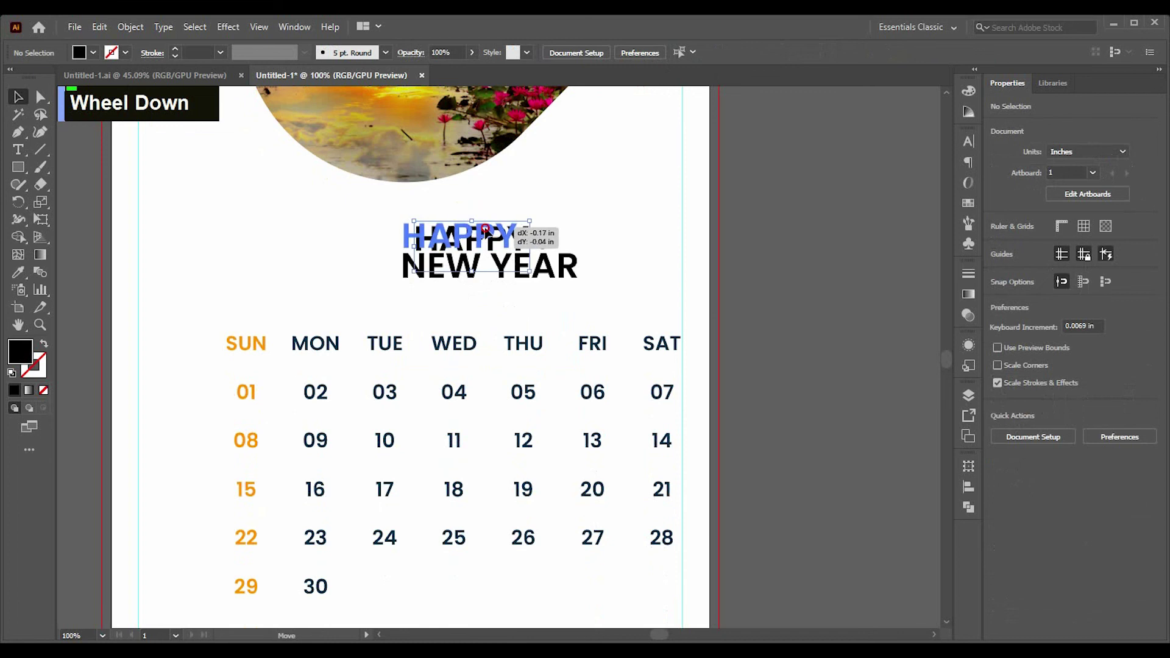
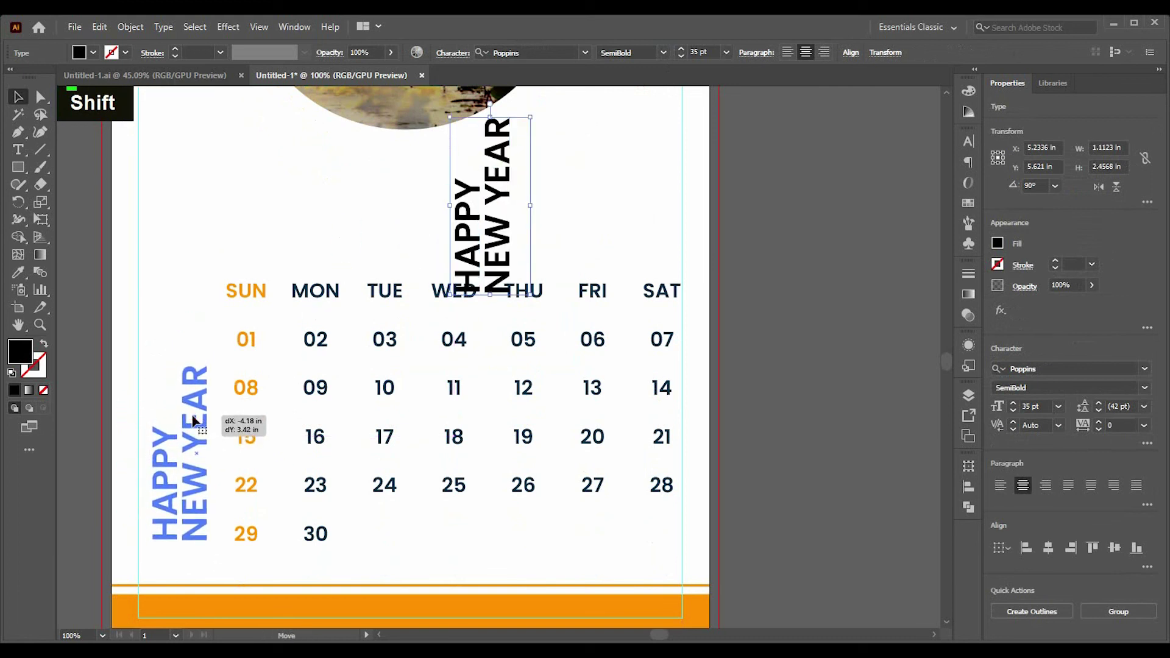
# Step: Nudge the rotated HAPPY NEW YEAR heading left beside the SUN column
pyautogui.press('Left')
pyautogui.press('Left')
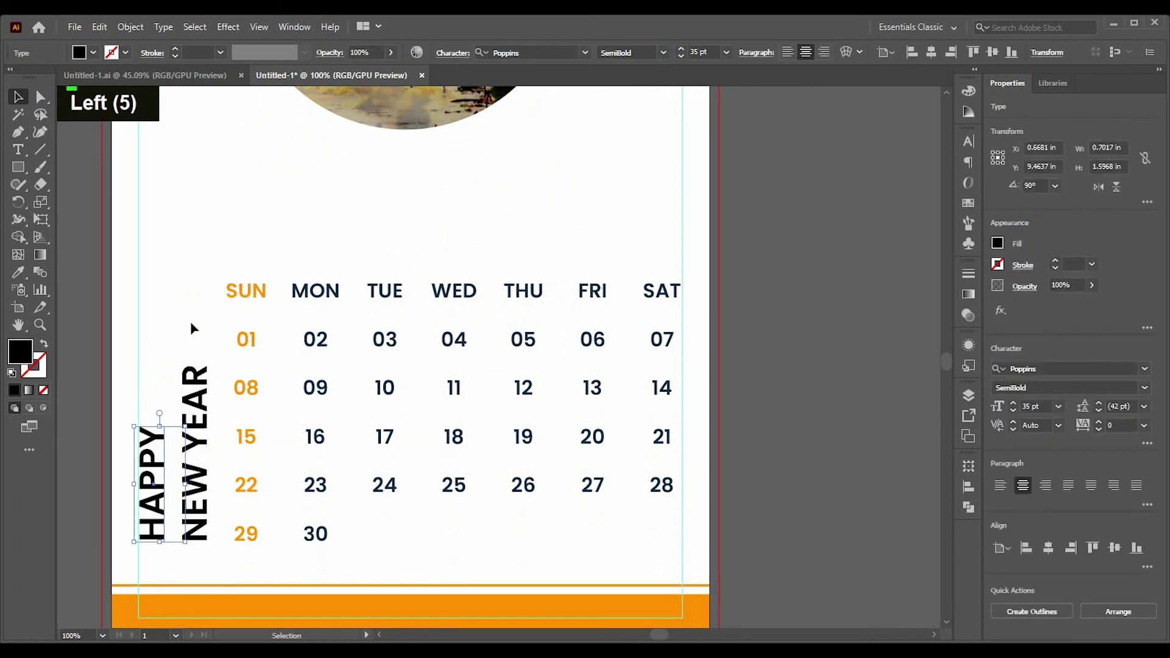
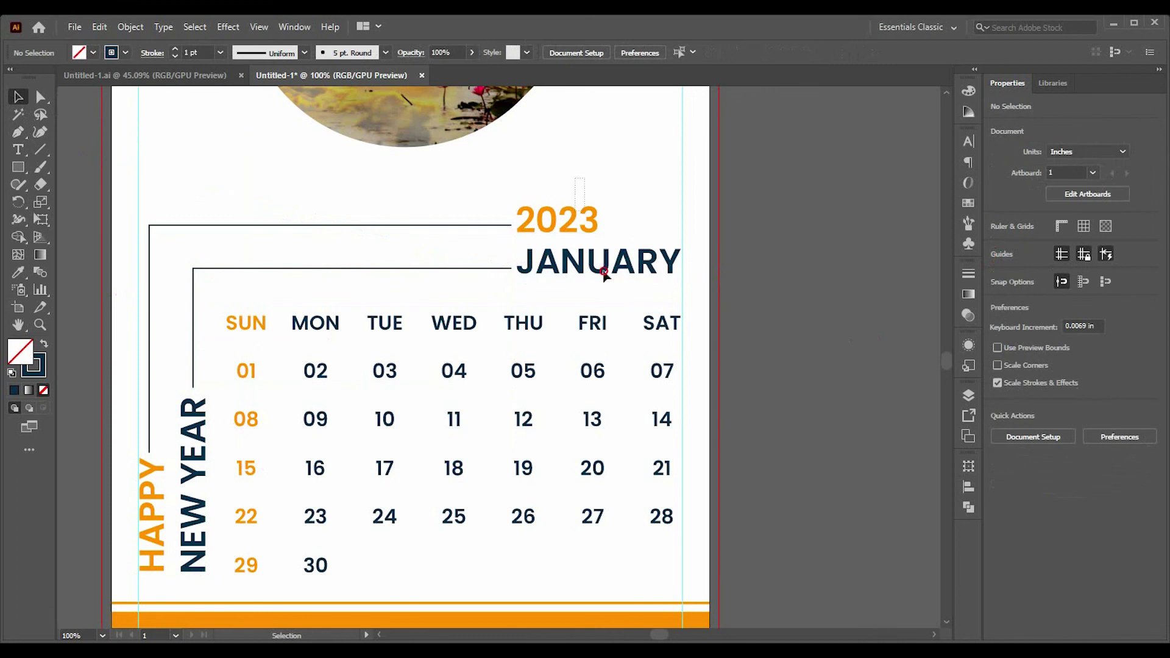
# Step: Nudge the 2023 and JANUARY headings slightly down and left
pyautogui.press('Down')
pyautogui.press('Down')
pyautogui.press('Left')
pyautogui.press('Down')
pyautogui.press('Down')
pyautogui.press('Down')
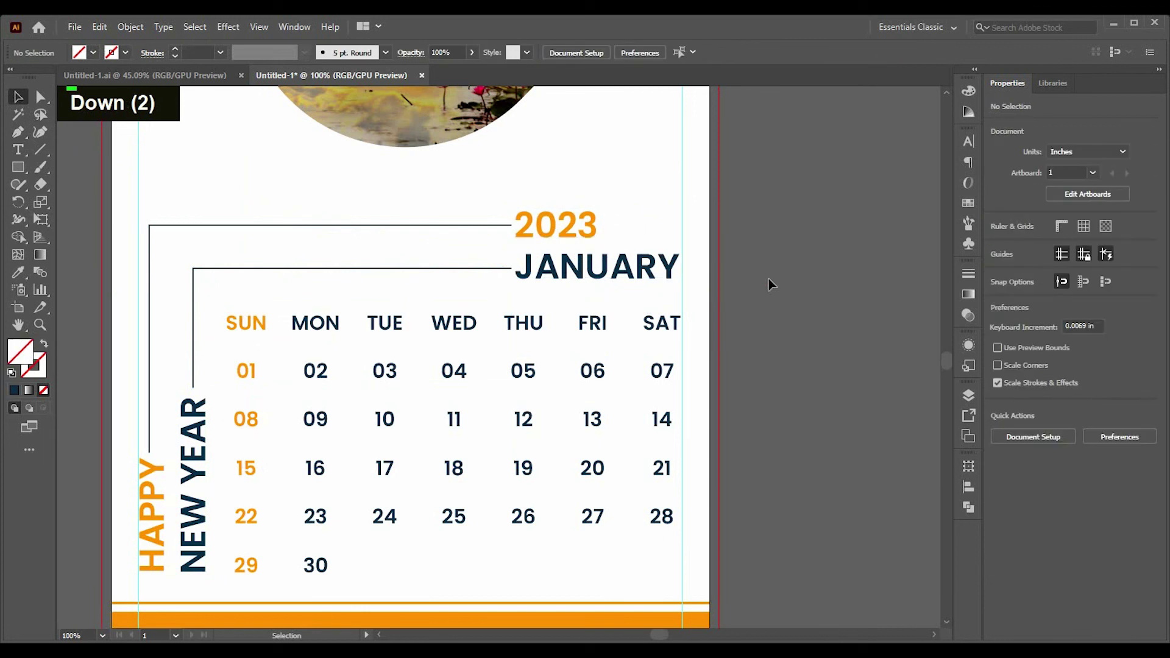
pyautogui.scroll(-3)
pyautogui.scroll(3)
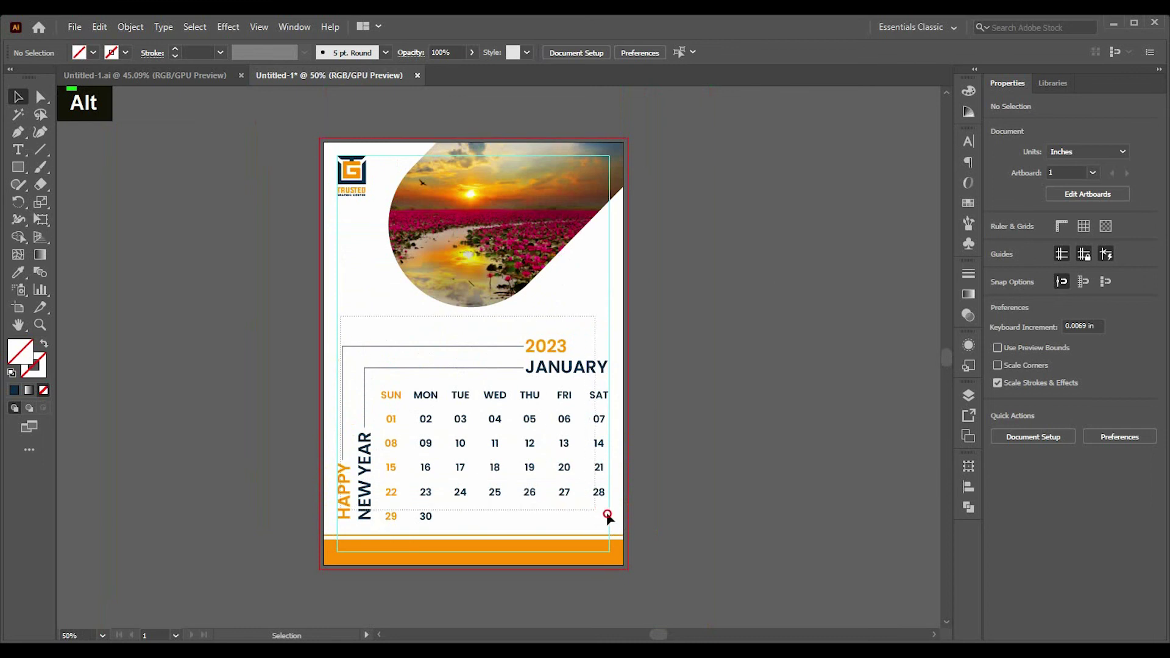
# Step: Move the selected calendar block upward on the page above the footer
pyautogui.press('Up')
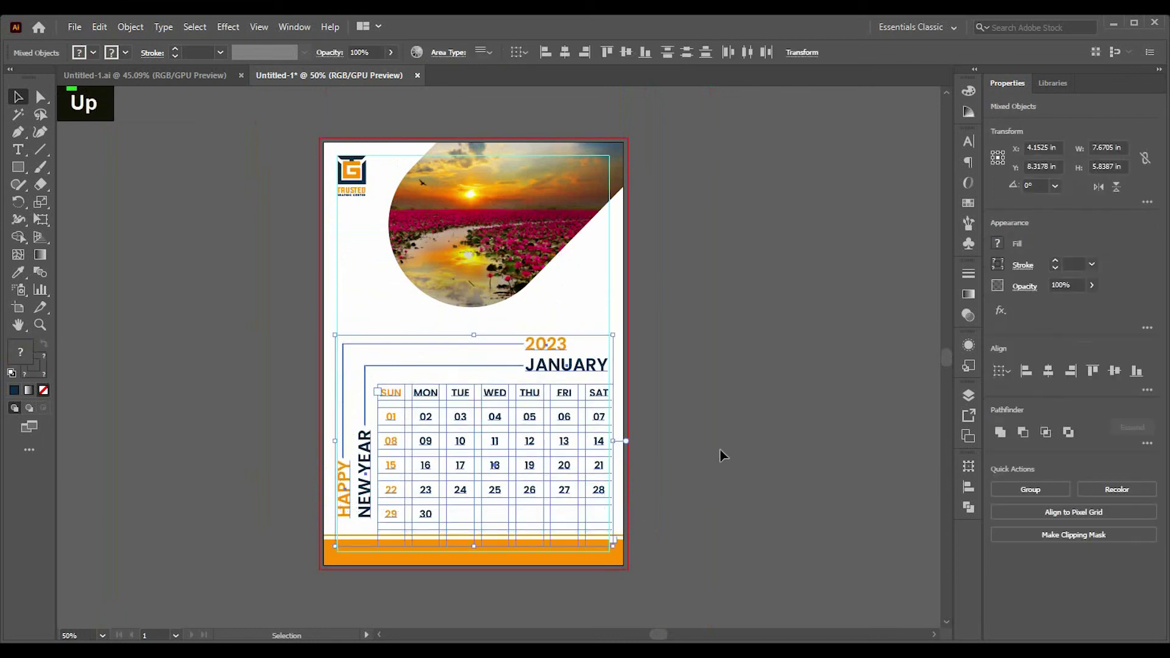
pyautogui.press('Up')
pyautogui.press('Up')
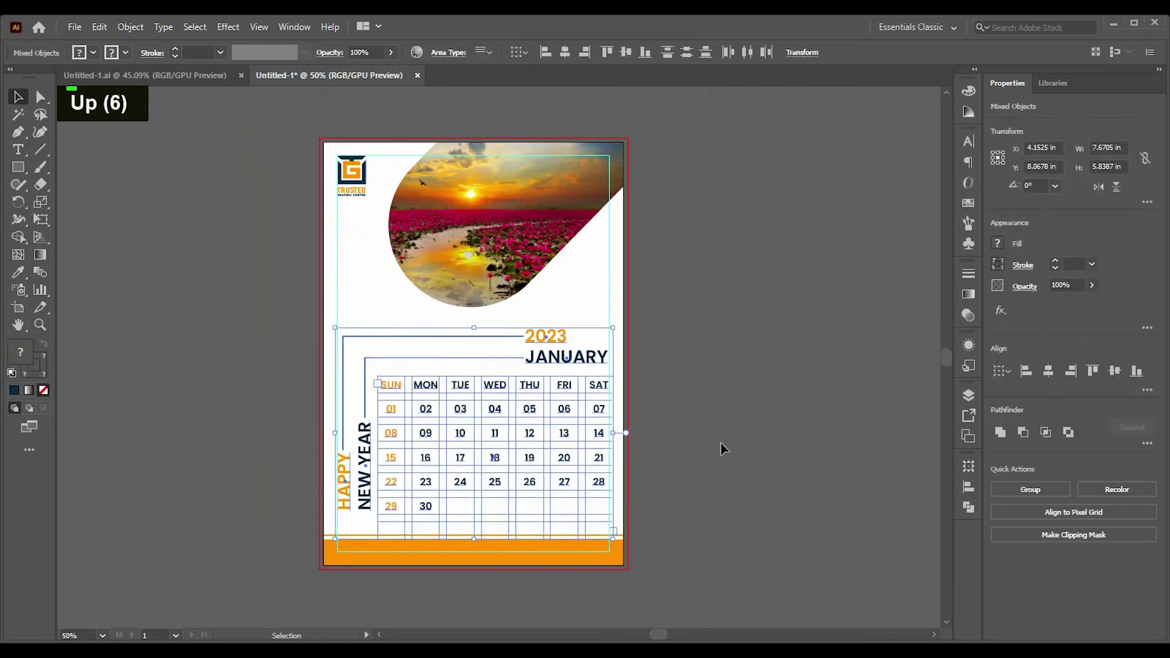
pyautogui.press('Up')
pyautogui.scroll(-3)
pyautogui.scroll(3)
pyautogui.scroll(-3)
pyautogui.scroll(3)
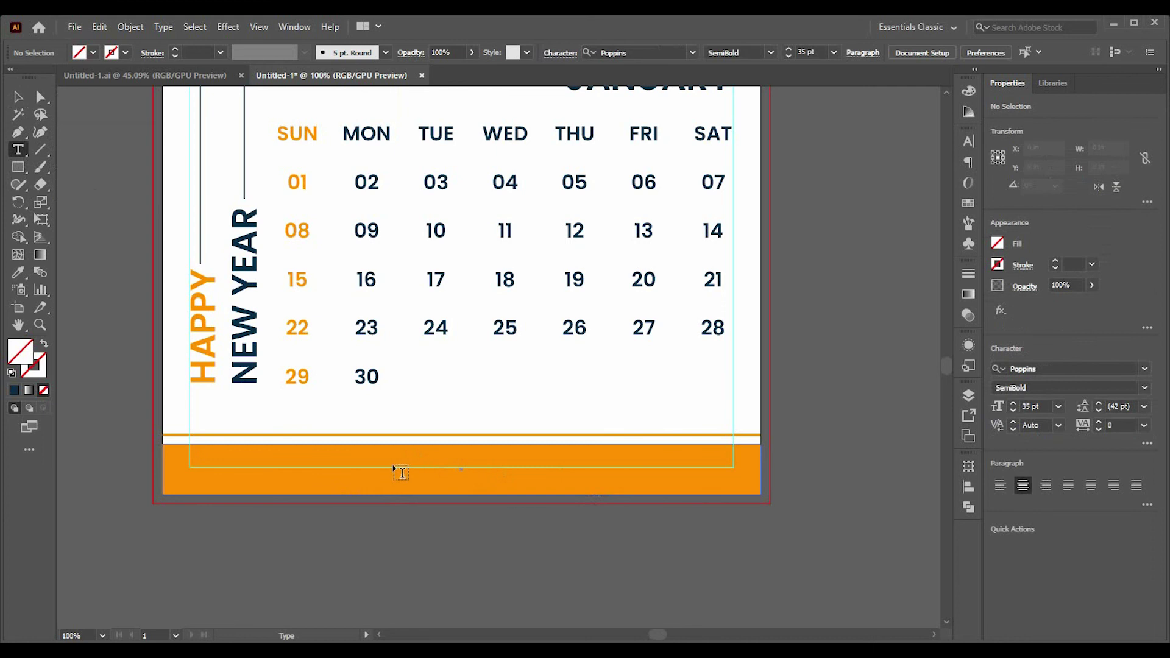
pyautogui.press('BackSpace')
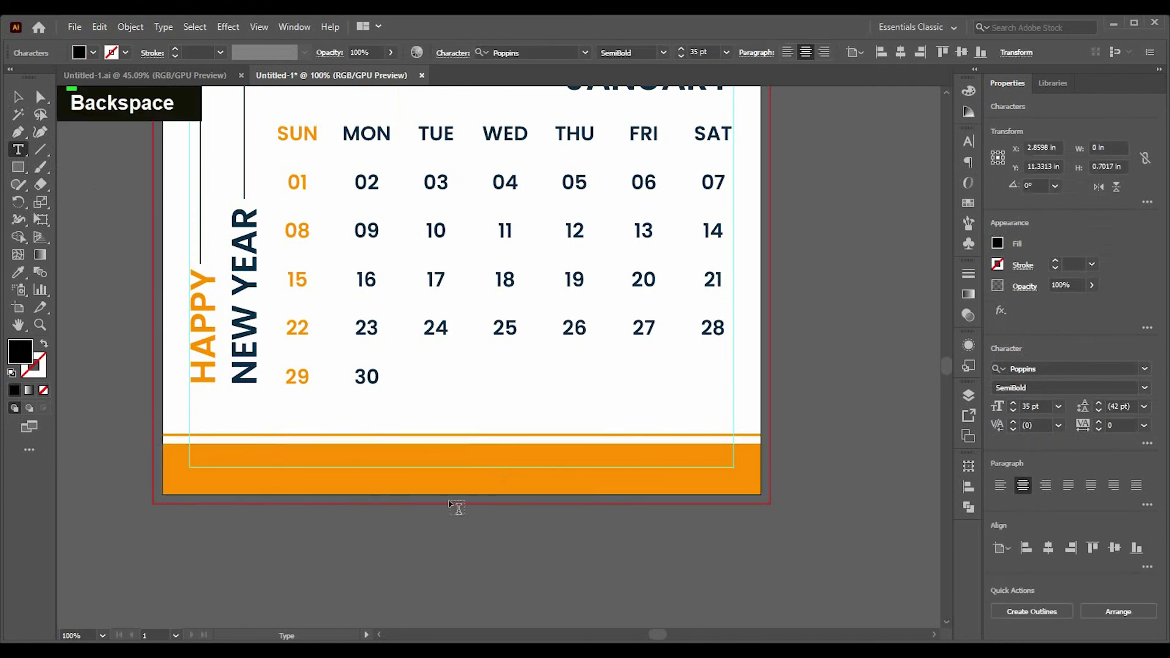
pyautogui.write('www.')
pyautogui.write('info')
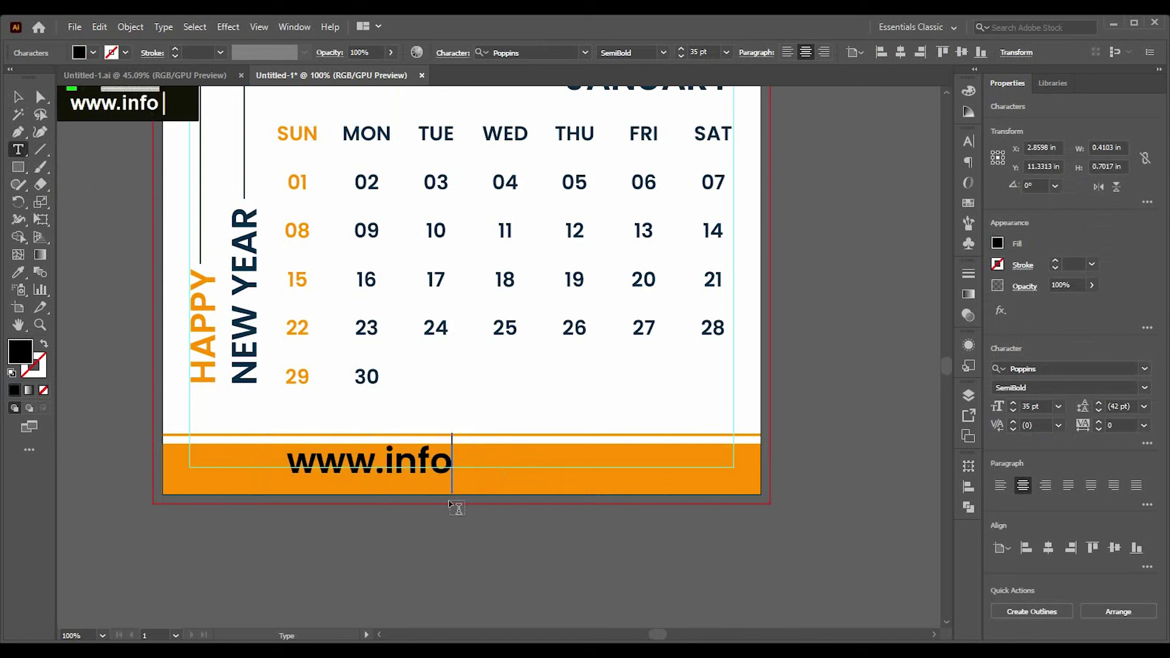
pyautogui.write('.com')
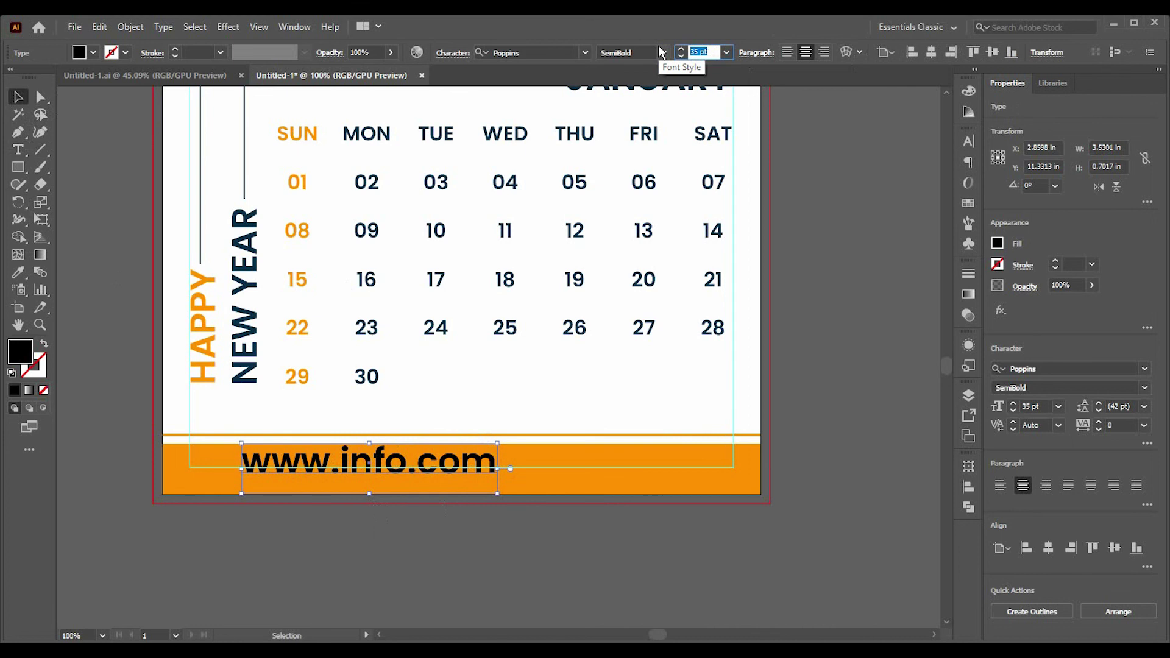
pyautogui.write('www.info.com15')
pyautogui.press('Return')
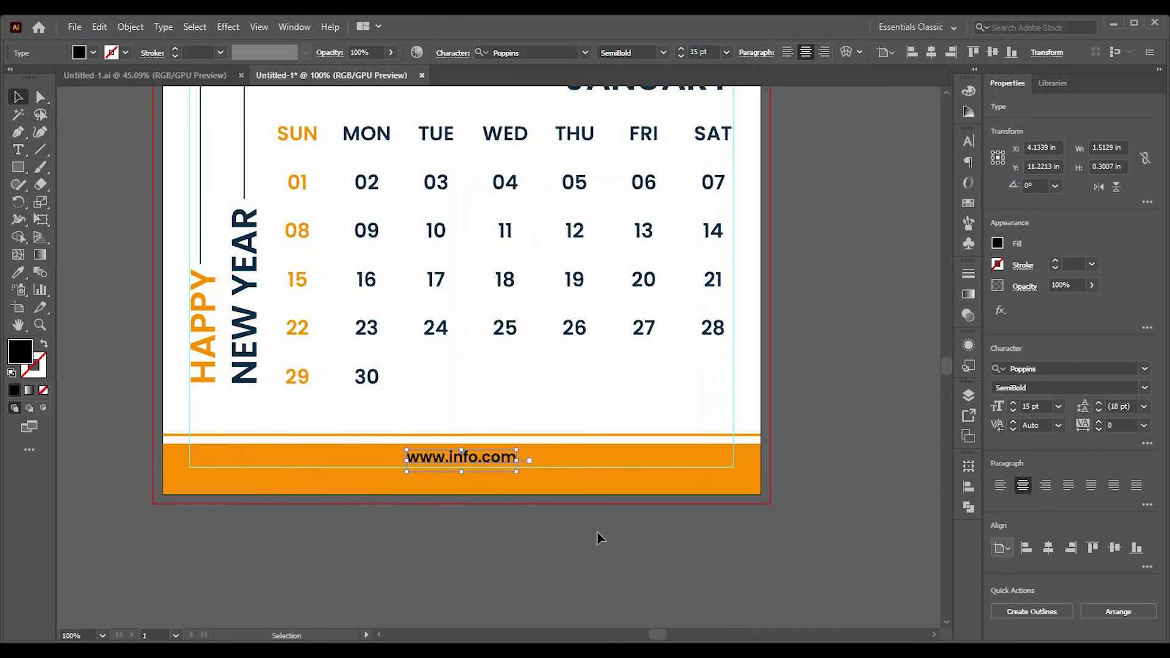
pyautogui.press('Down')
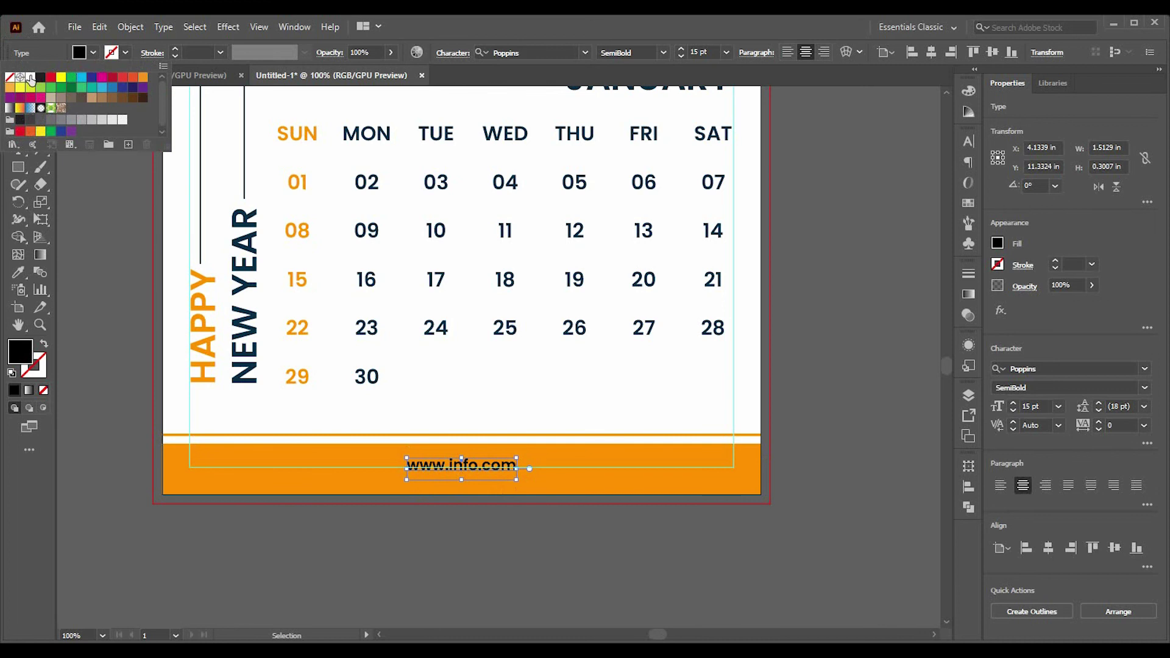
pyautogui.doubleClick(584, 540)
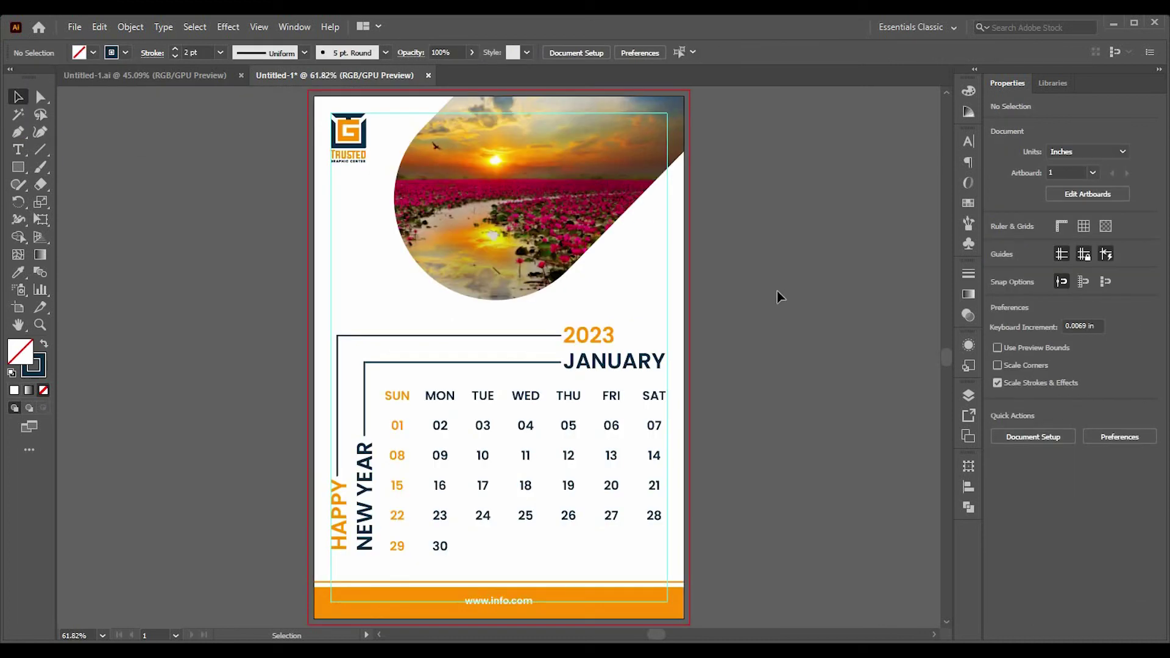